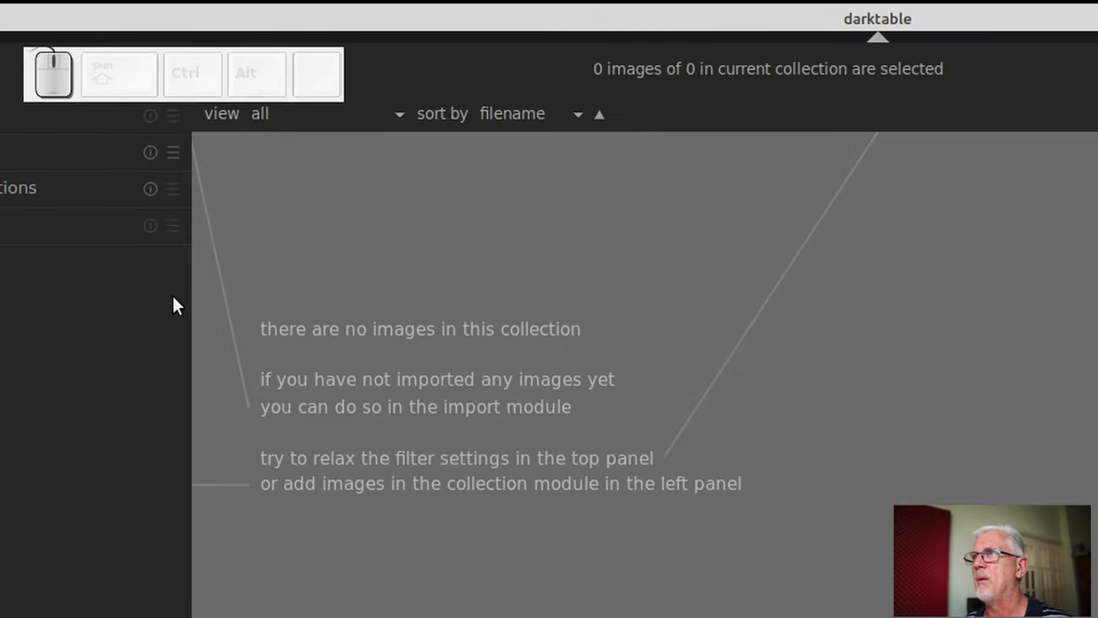
- Expand the import module in the left panel and scroll through its options
click(15, 378)
right_click(61, 397)
scroll(down, 3)
scroll(up, 3)
scroll(down, 3)
scroll(up, 3)
scroll(down, 3)
scroll(up, 3)
scroll(down, 3)
scroll(up, 3)
scroll(down, 3)
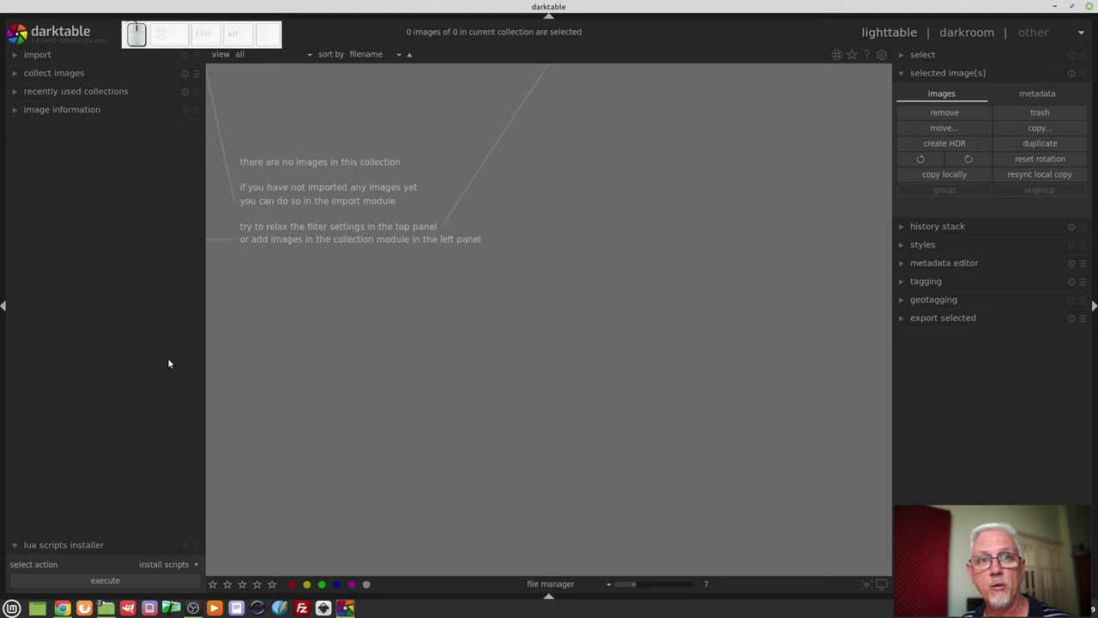
- Bring up the add-to-library file browser and sort its list by date modified, newest first
click(49, 60)
click(56, 79)
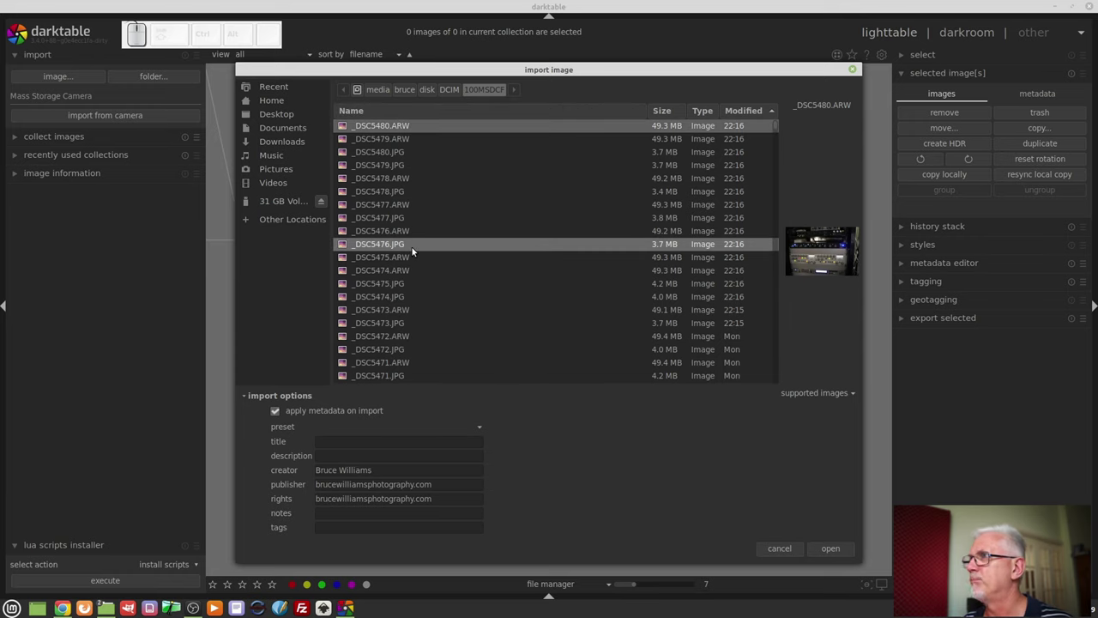
click(521, 111)
click(665, 117)
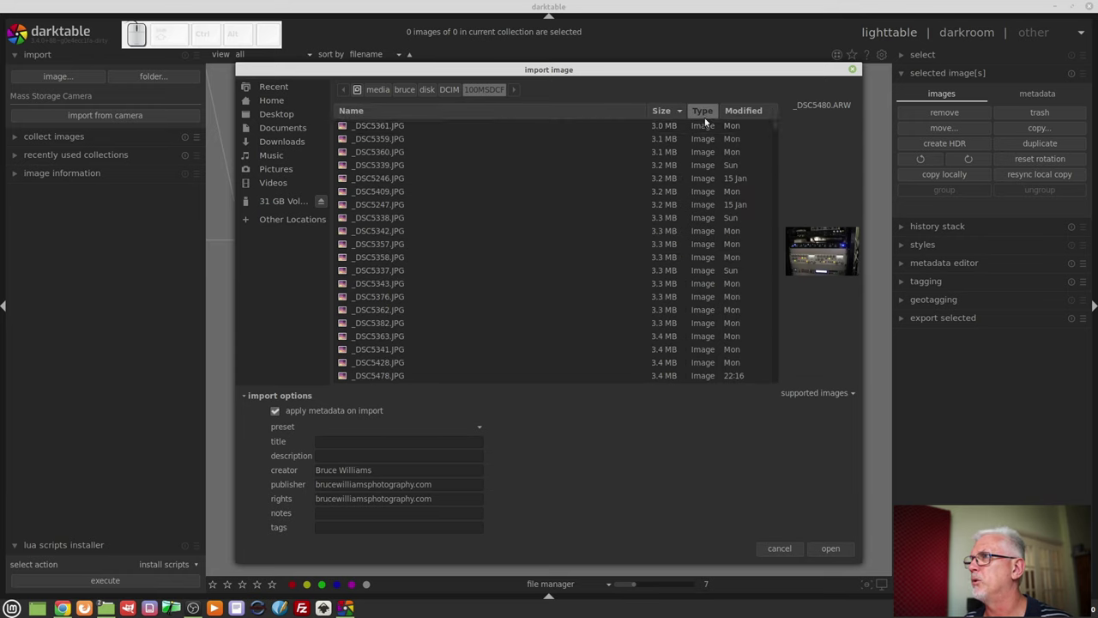
click(706, 116)
click(747, 110)
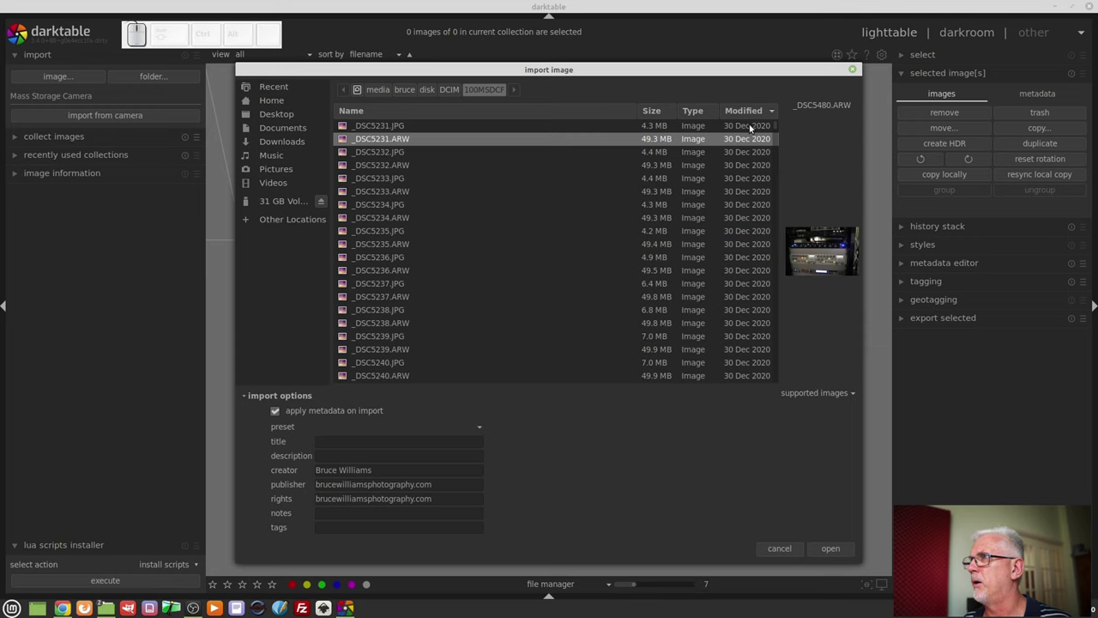
click(748, 113)
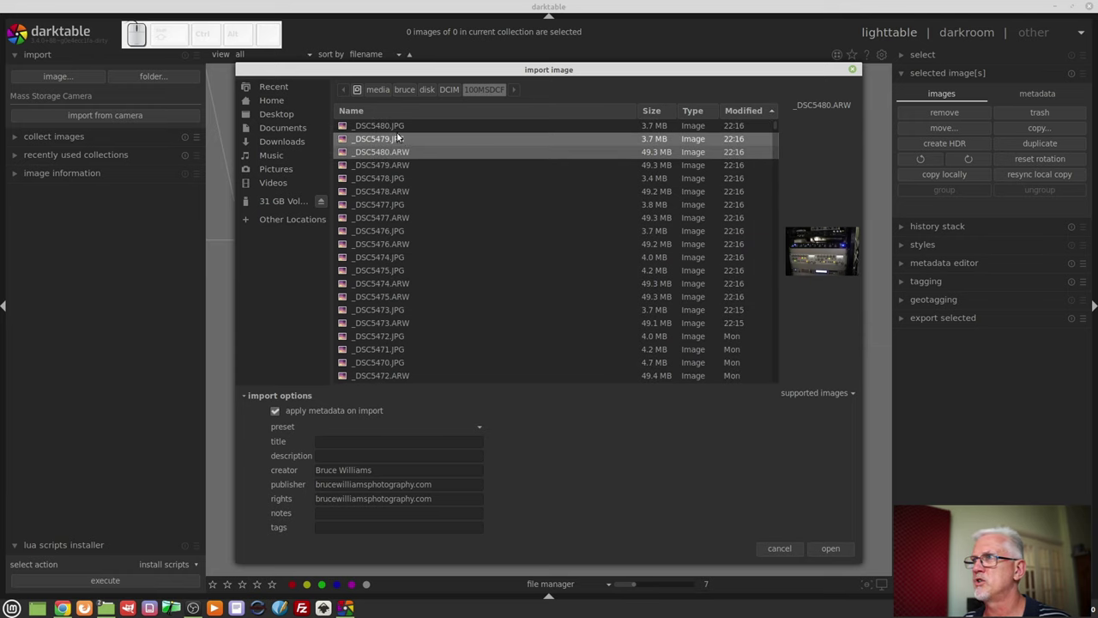
- Shift-select the newest JPG and ARW files from the 100MSDCF folder
click(392, 128)
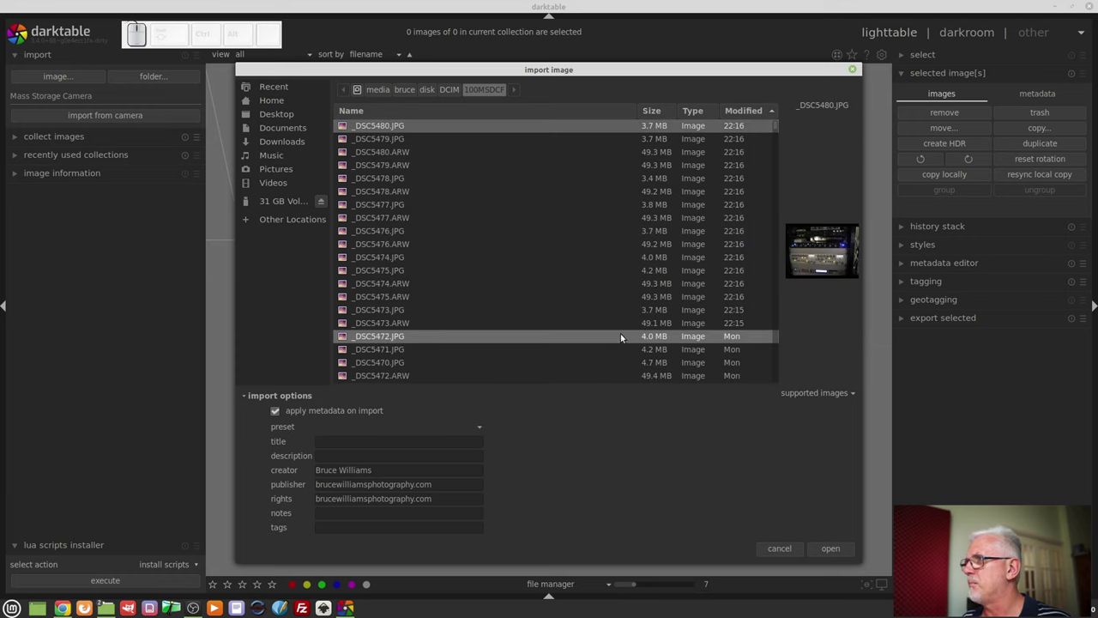
click(531, 322)
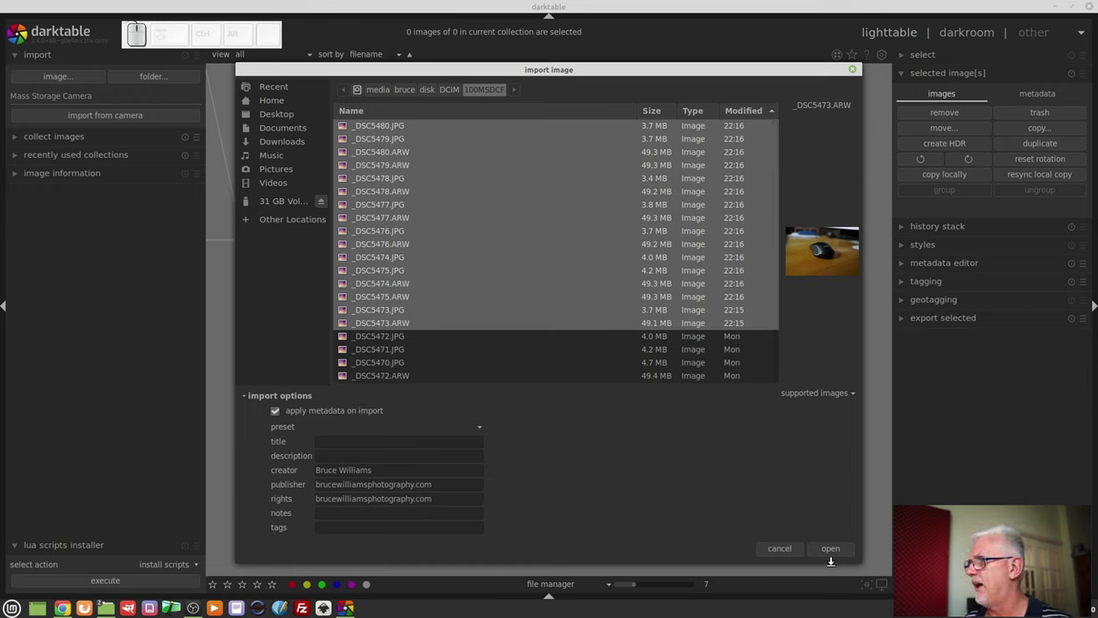
- Import the selected files so the lighttable holds 16 thumbnails from the card
click(827, 552)
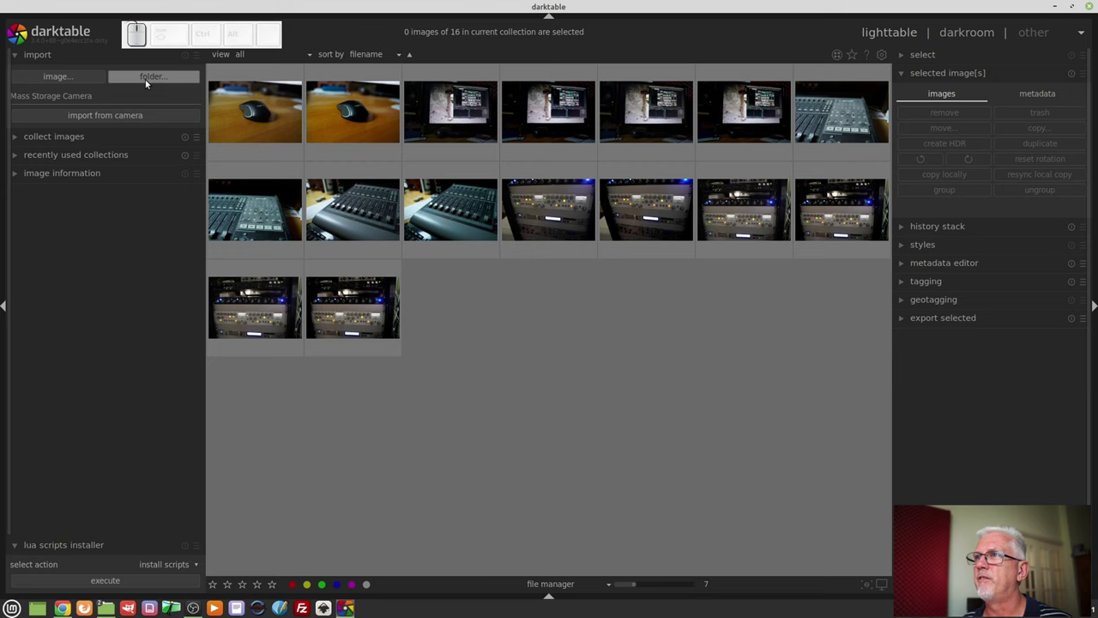
- Bring up the folder import browser and navigate up to the DCIM folder
click(147, 82)
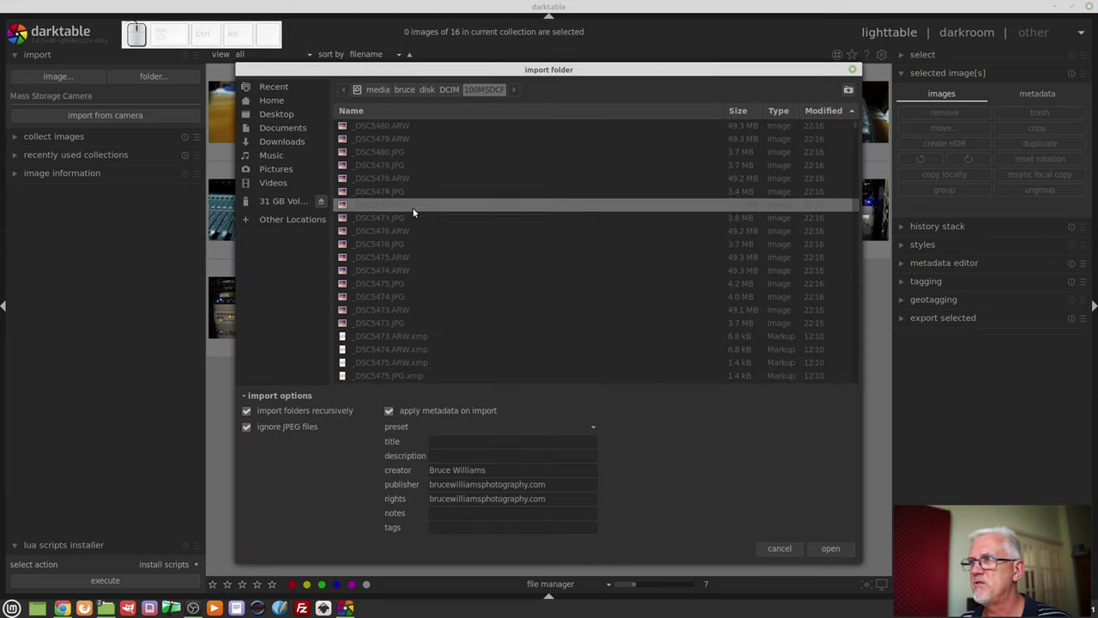
click(389, 279)
click(411, 235)
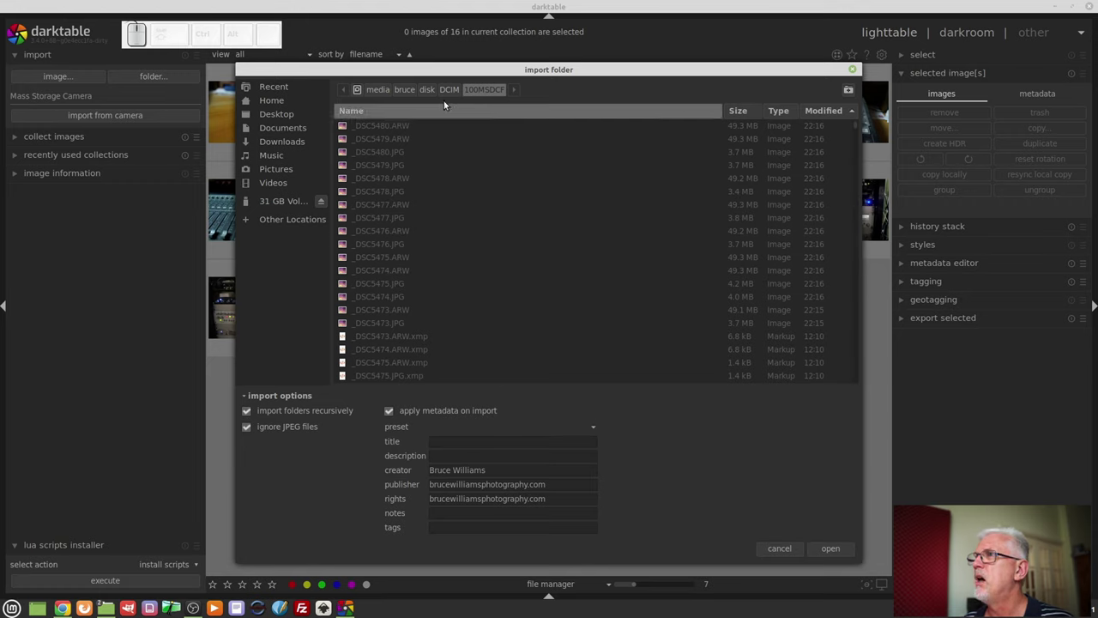
click(446, 91)
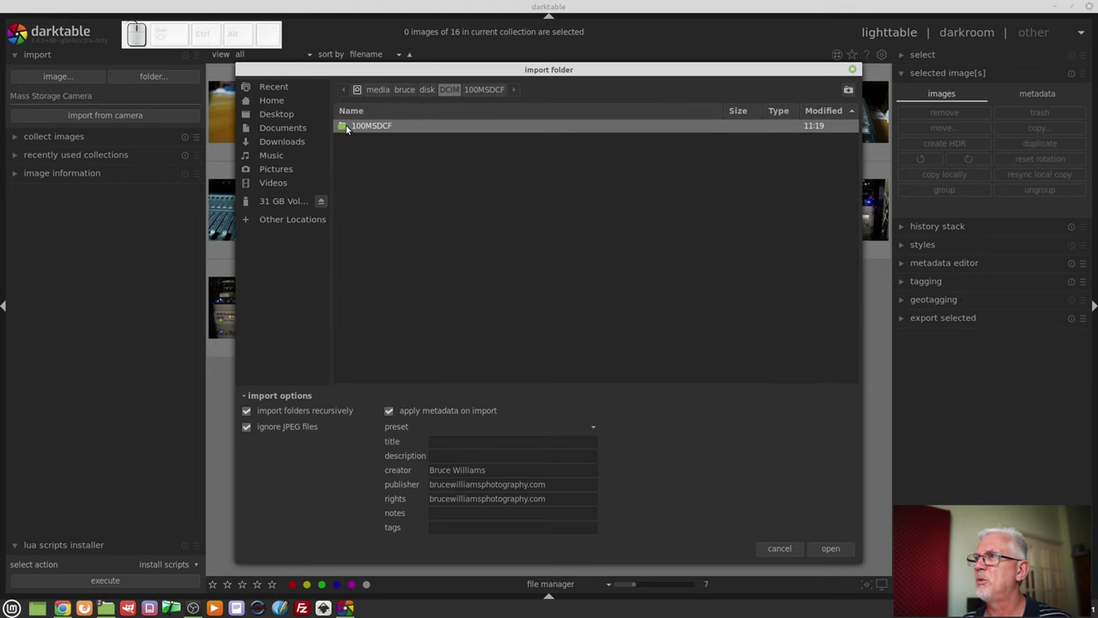
click(346, 128)
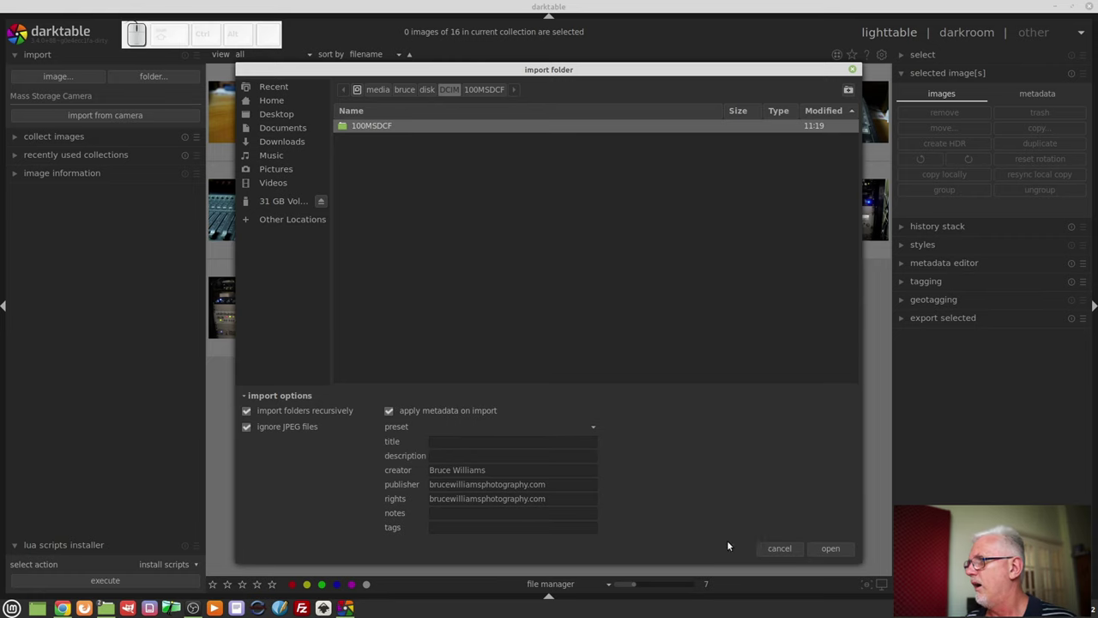
- Cancel the folder import, leaving the same 16 card thumbnails
click(782, 550)
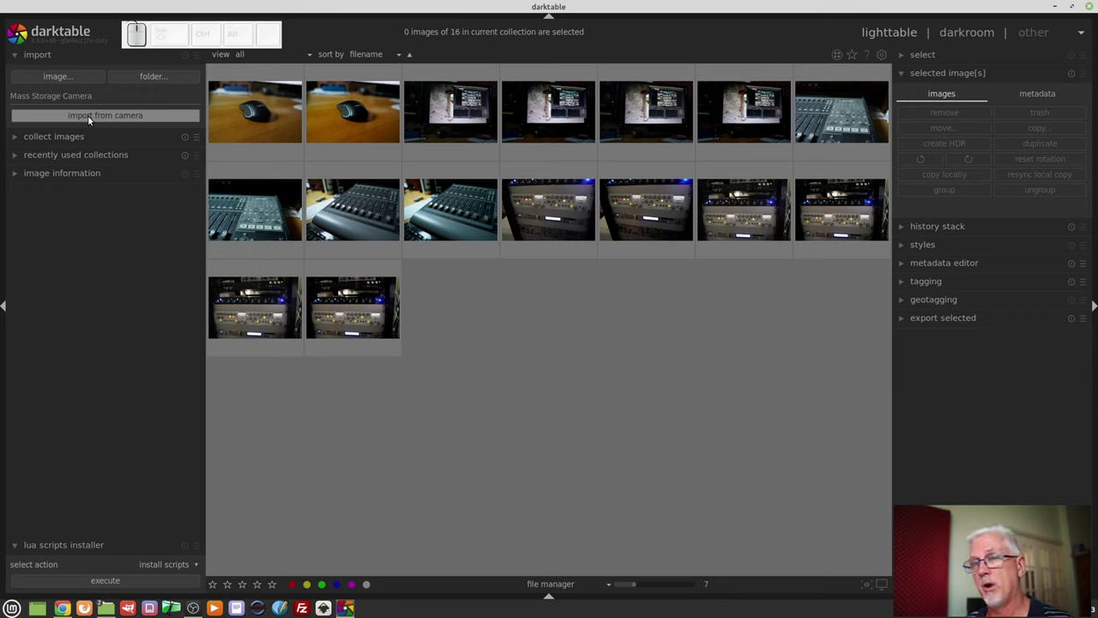
- Bring up the camera's image list and scroll down to the DSC5480 files
click(89, 118)
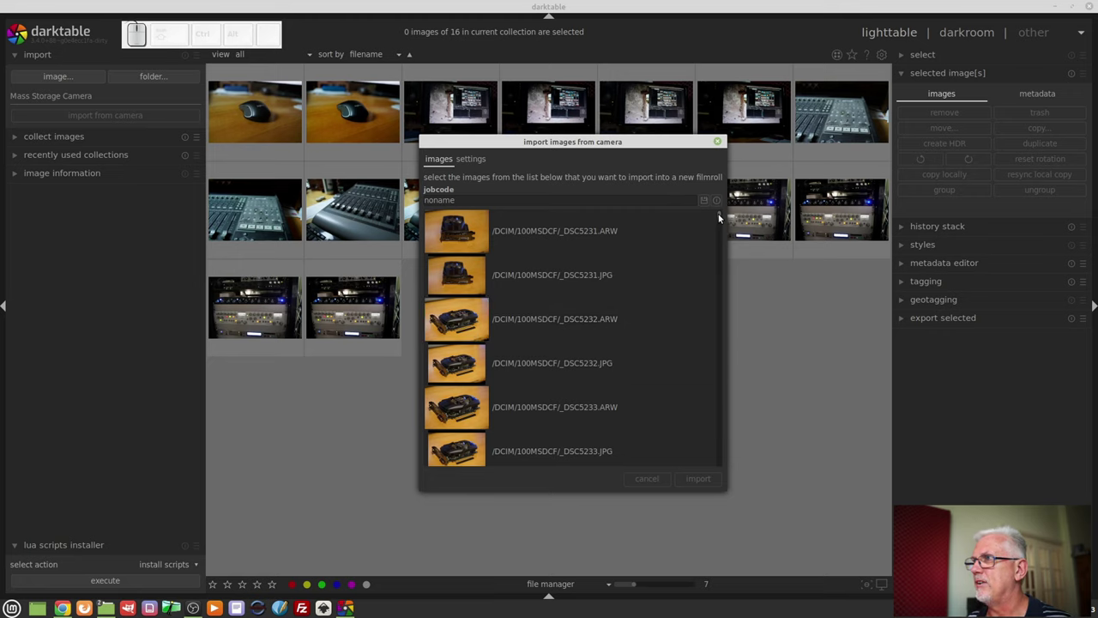
drag(722, 216, 698, 393)
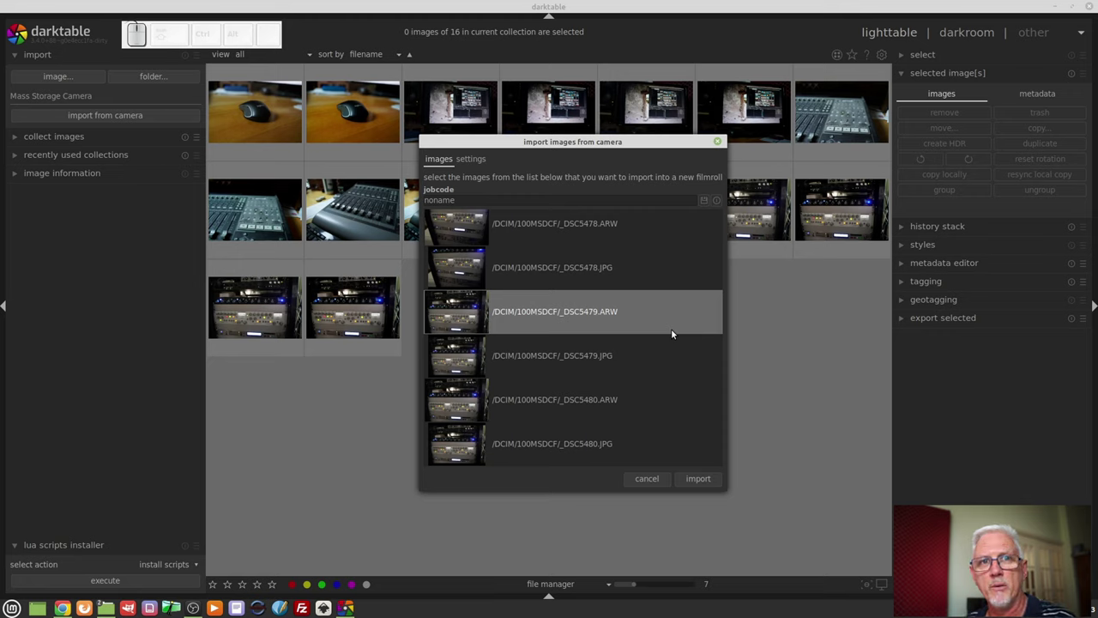
- Cancel the camera import without bringing in any images
click(660, 478)
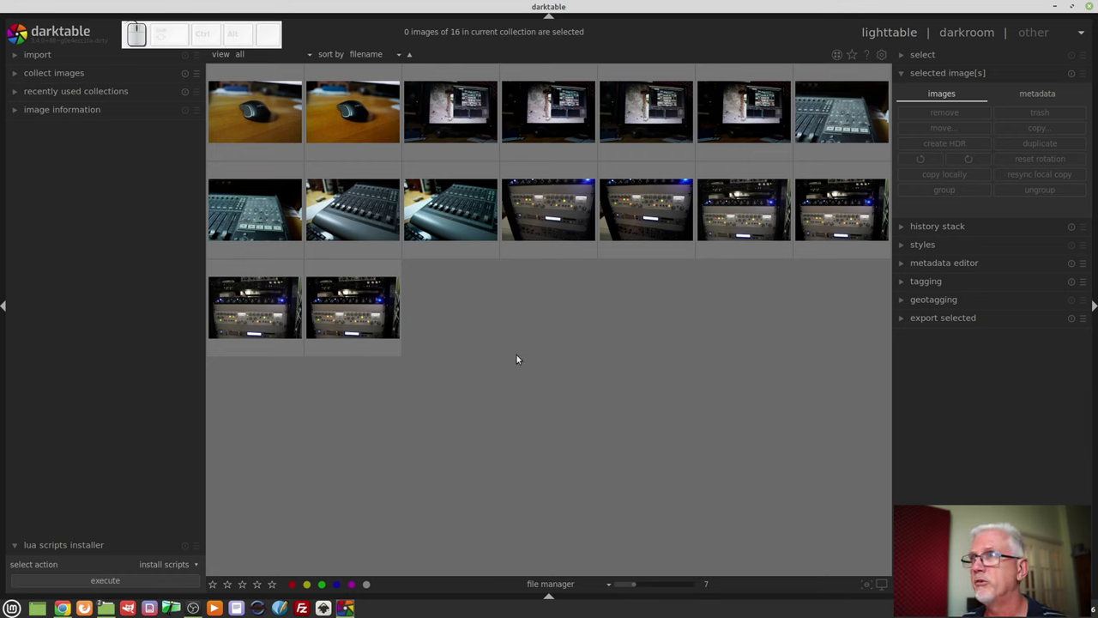
- Show the film roll list in the collections module and bring up the filter property choices
click(85, 75)
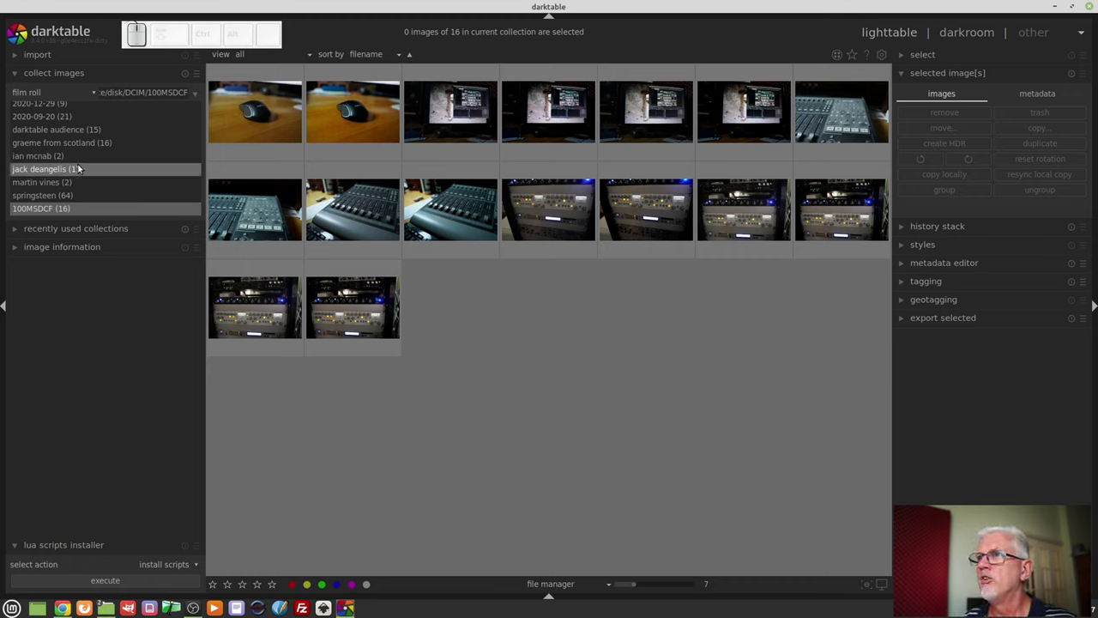
click(196, 93)
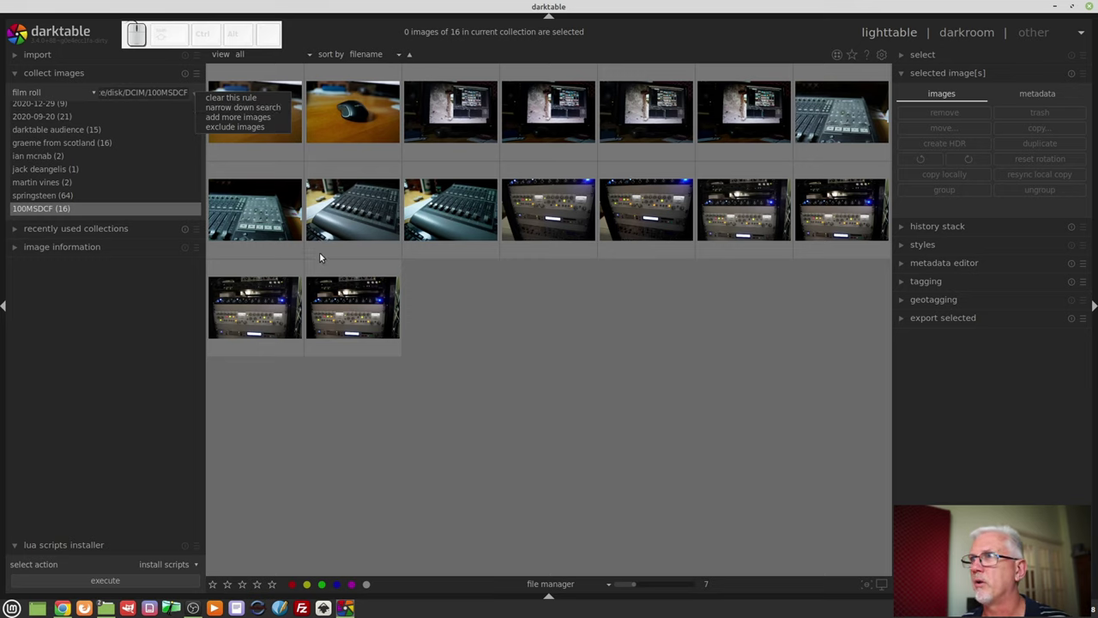
click(250, 109)
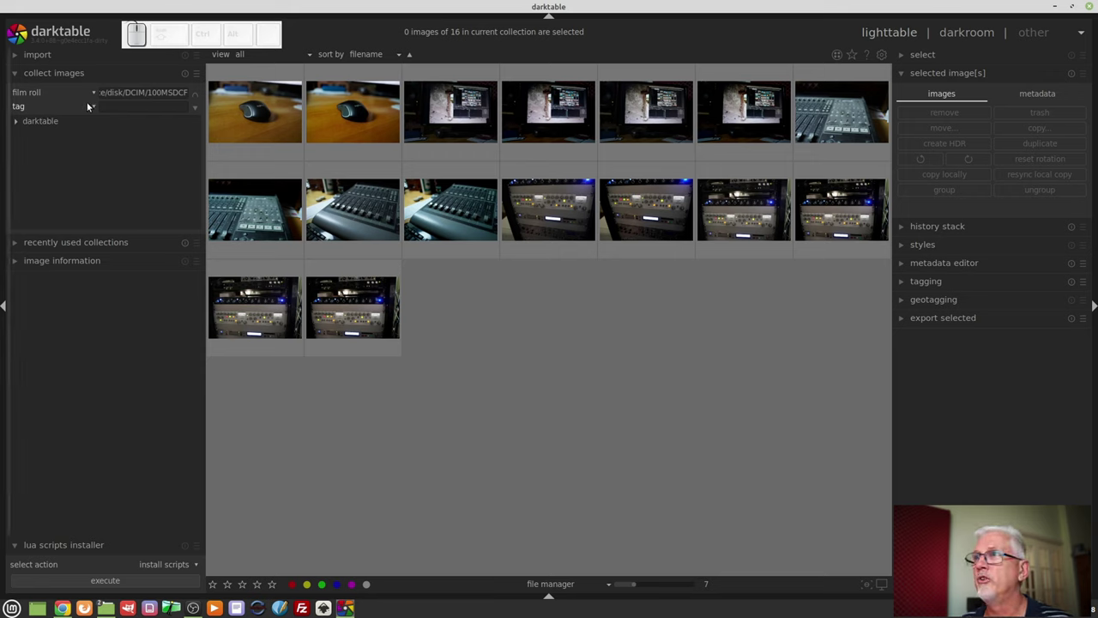
click(92, 105)
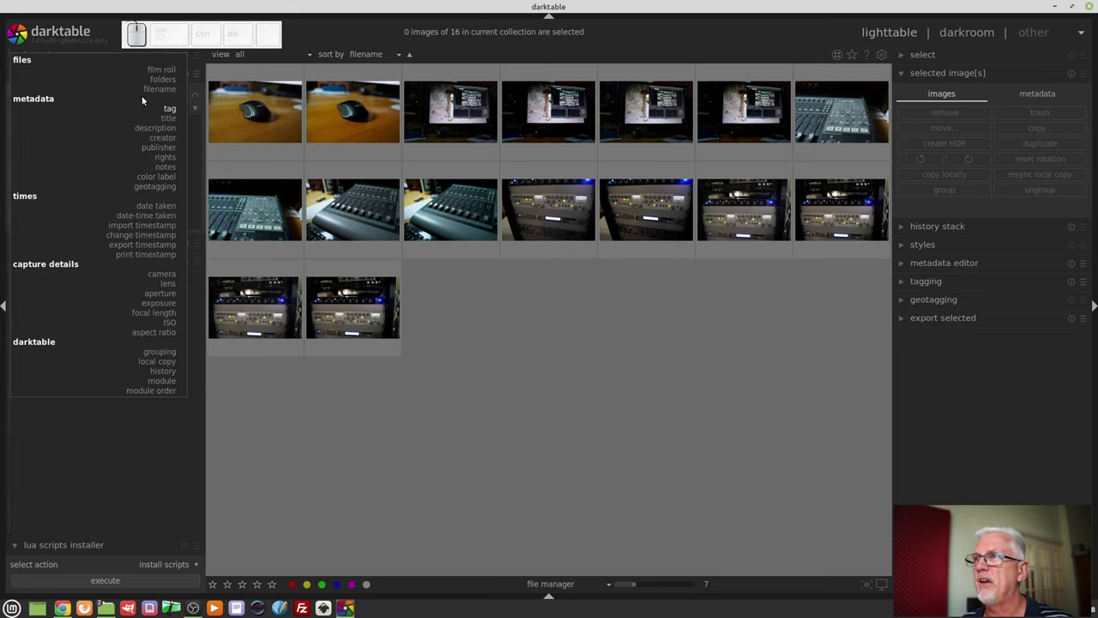
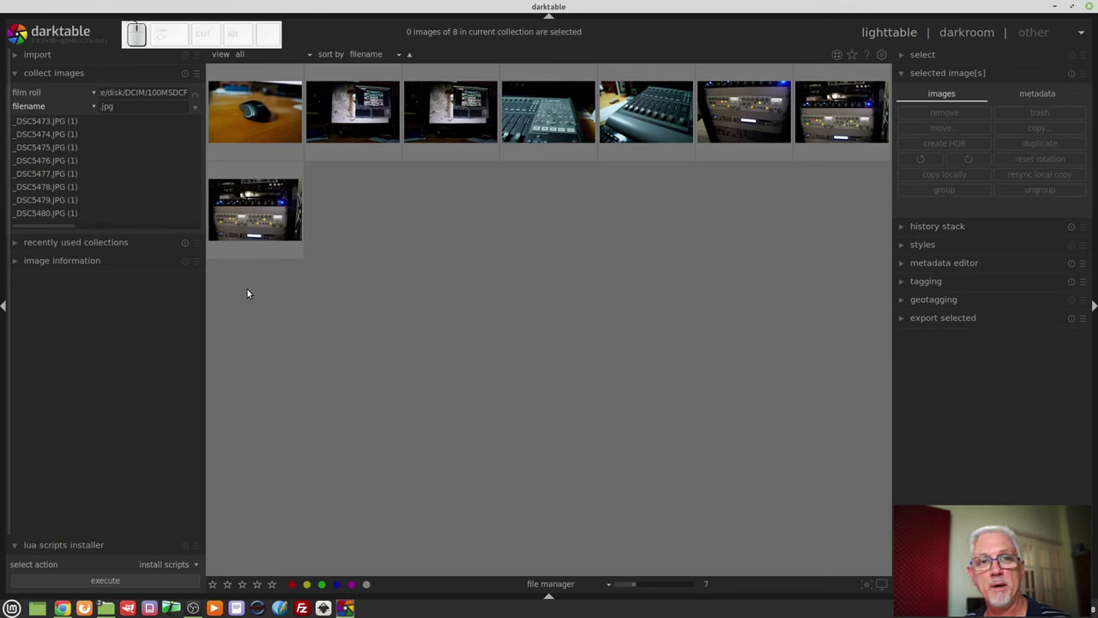
- Select all images in the collection and switch the collection to the ARW raw files
click(378, 284)
key(ctrl+a)
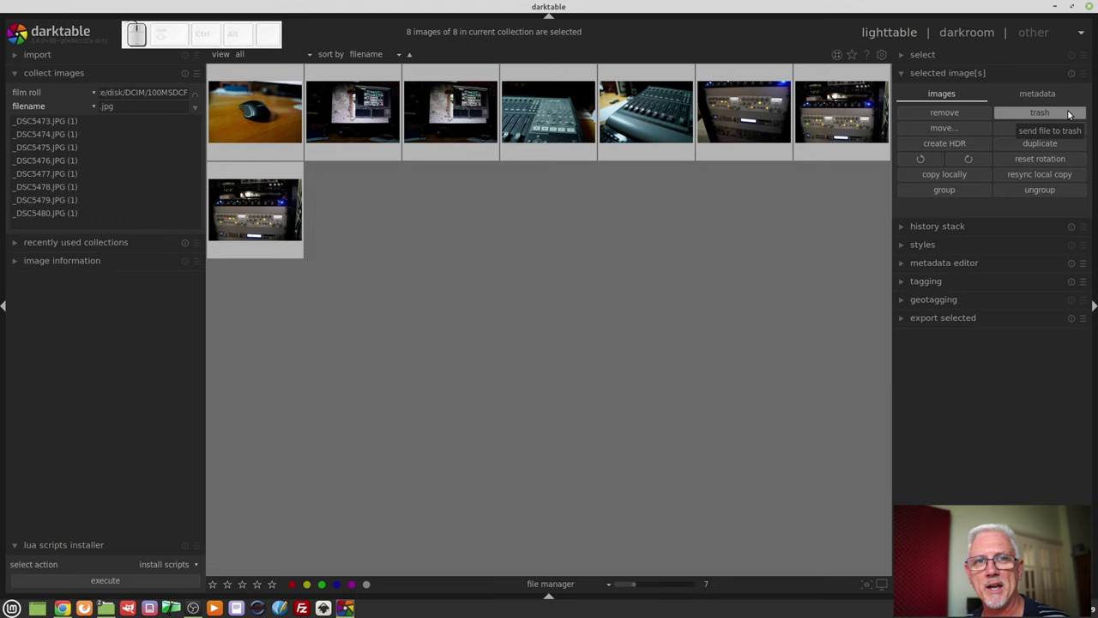
click(956, 116)
- Restore the 100MSDCF film roll from recently used collections, showing eight thumbnails again
click(635, 345)
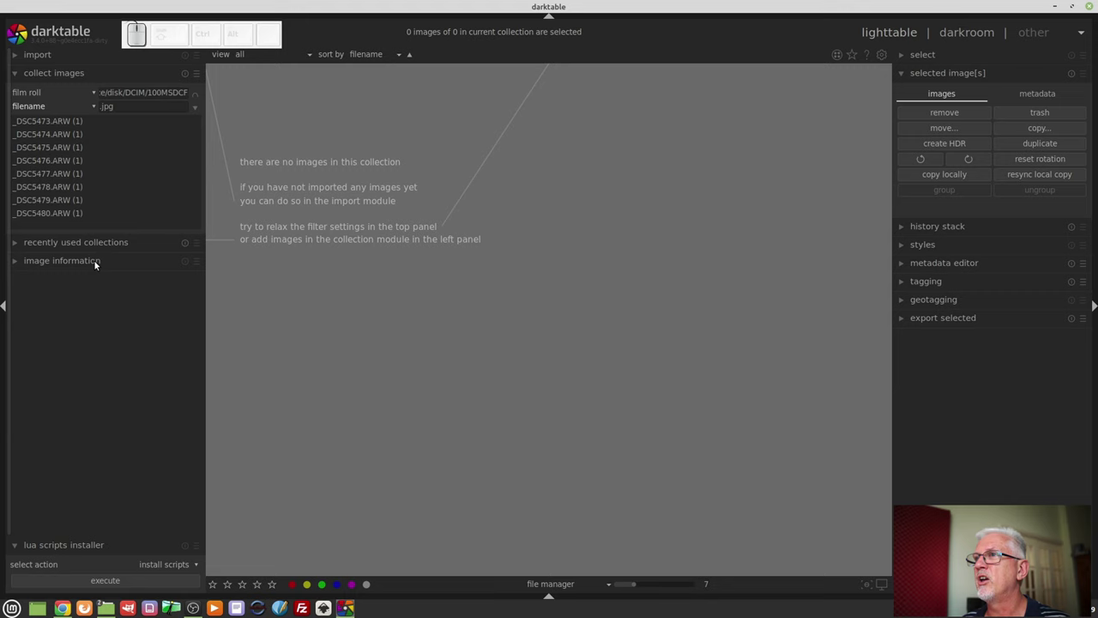
click(77, 244)
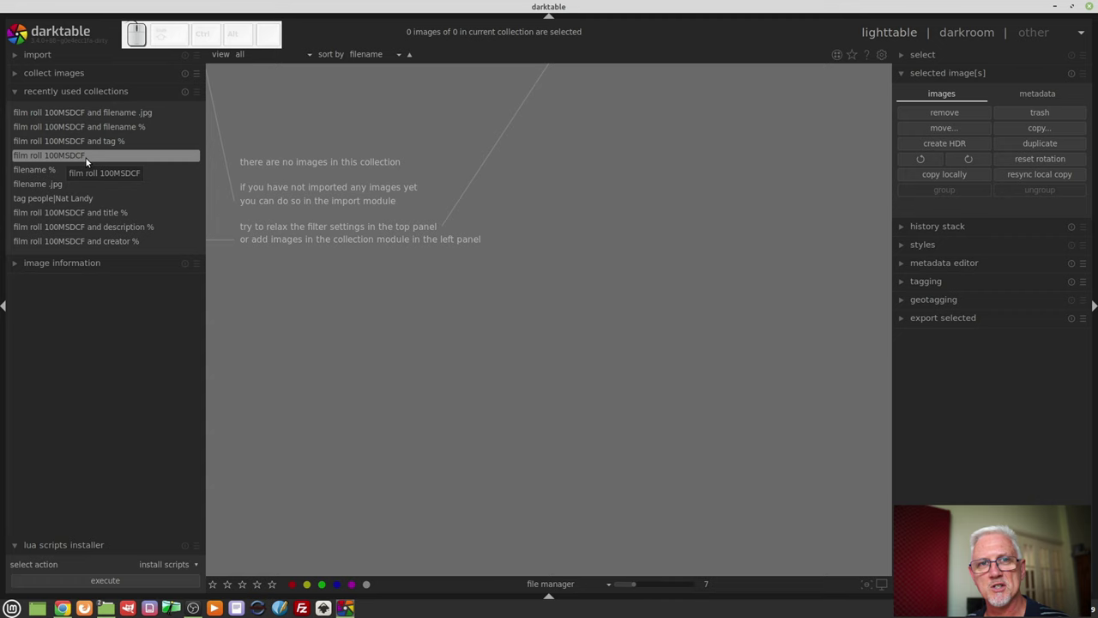
click(87, 159)
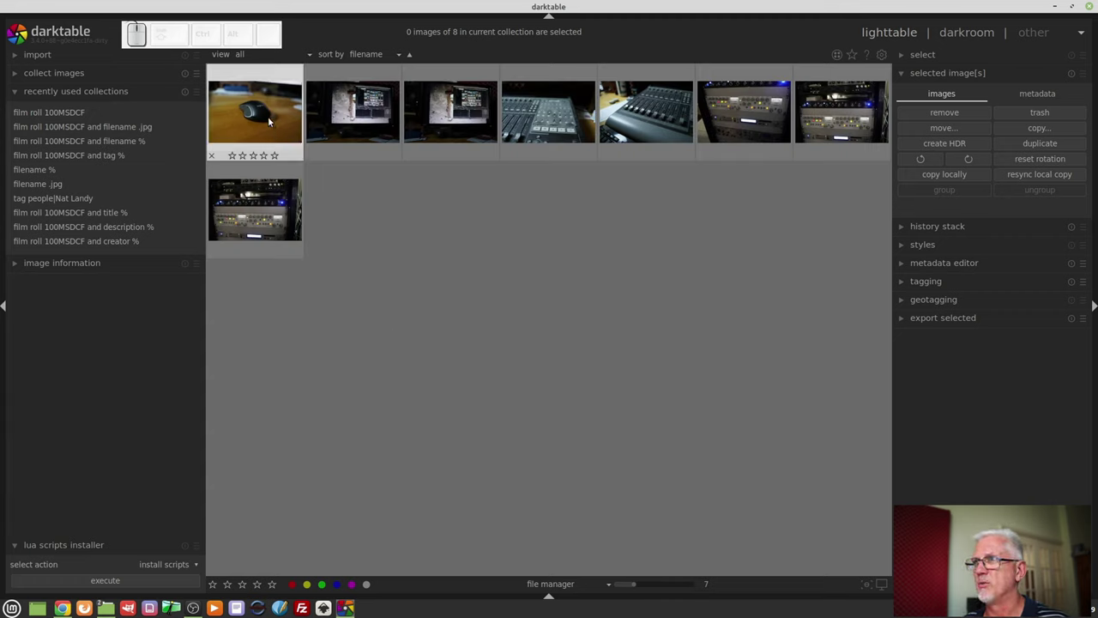
- Select one thumbnail and leave the overlay setting on 'overlays on mouse hover'
click(270, 119)
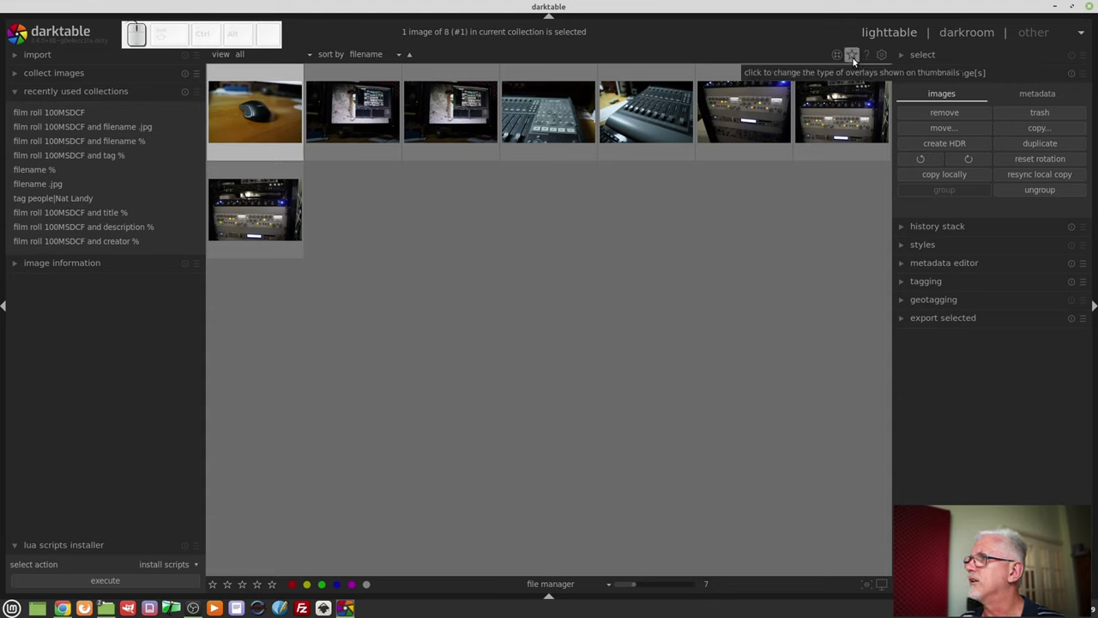
click(854, 59)
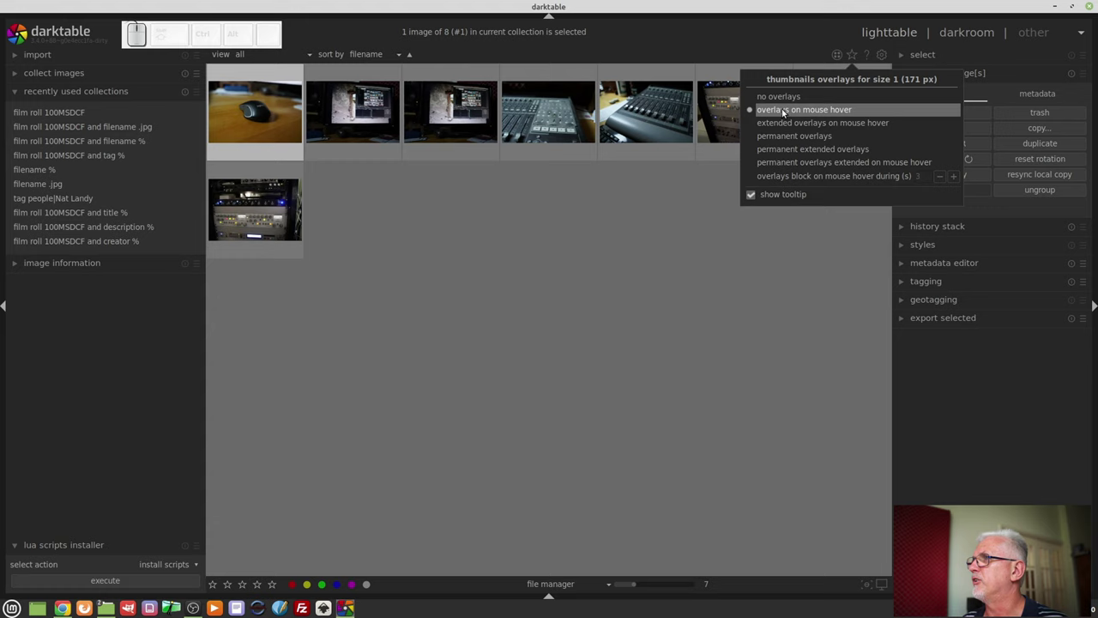
click(594, 268)
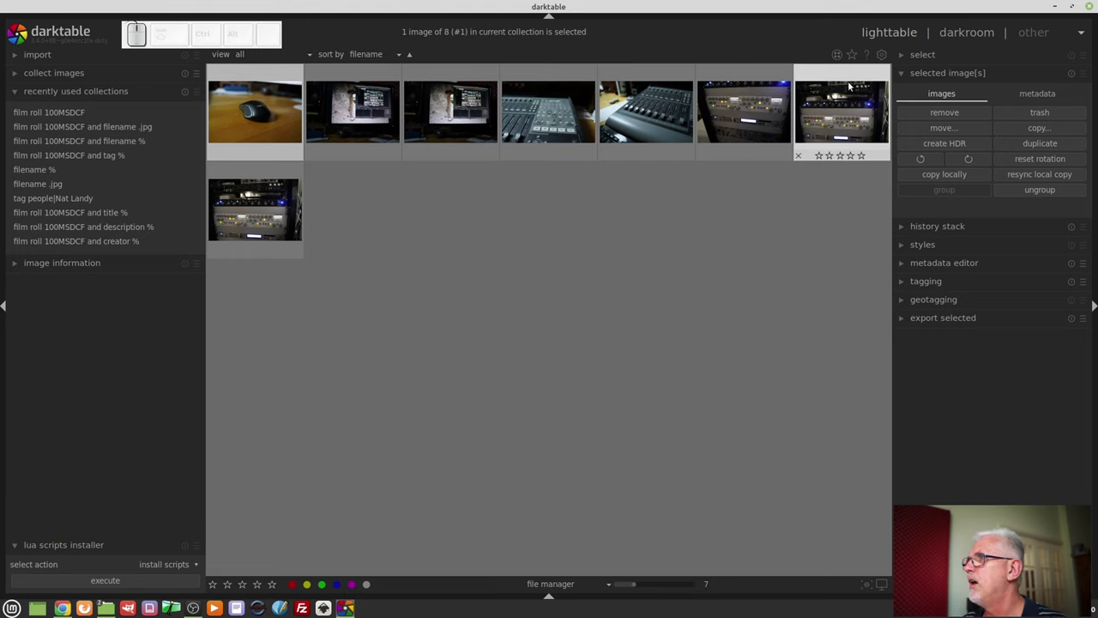
click(853, 50)
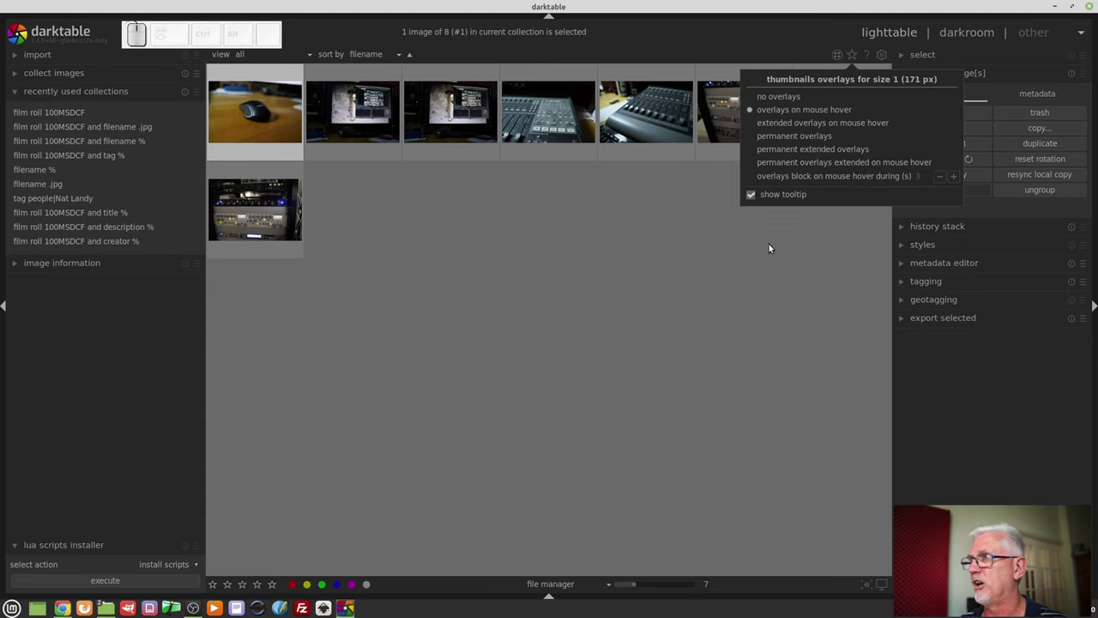
click(667, 248)
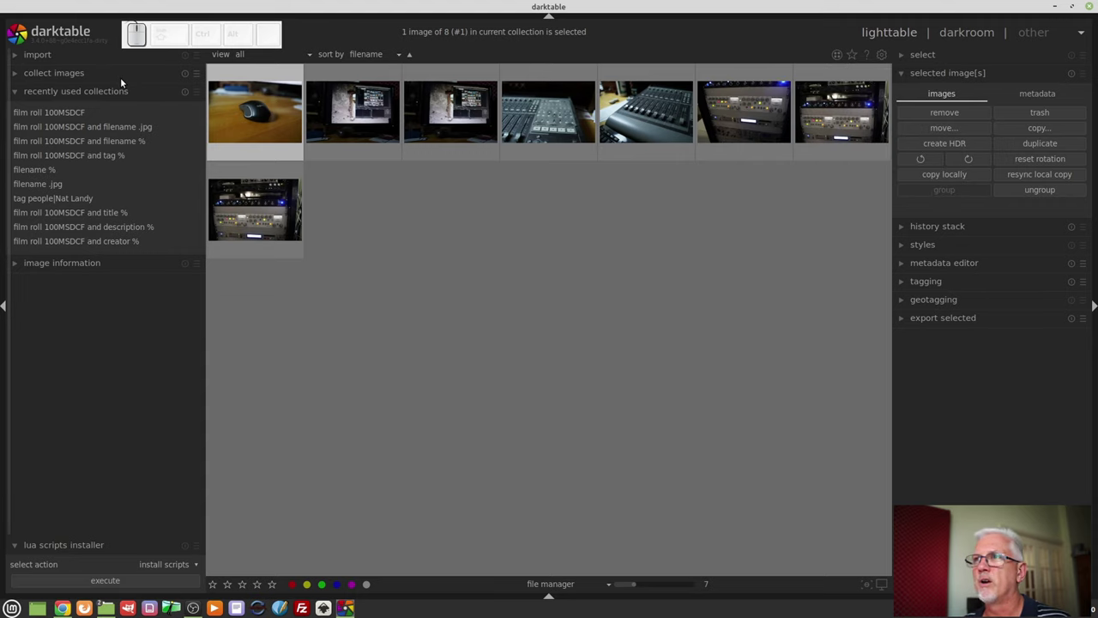
- Fold recent collections, browse presets and attributes, then load the 1895-image 2017 collection
click(115, 79)
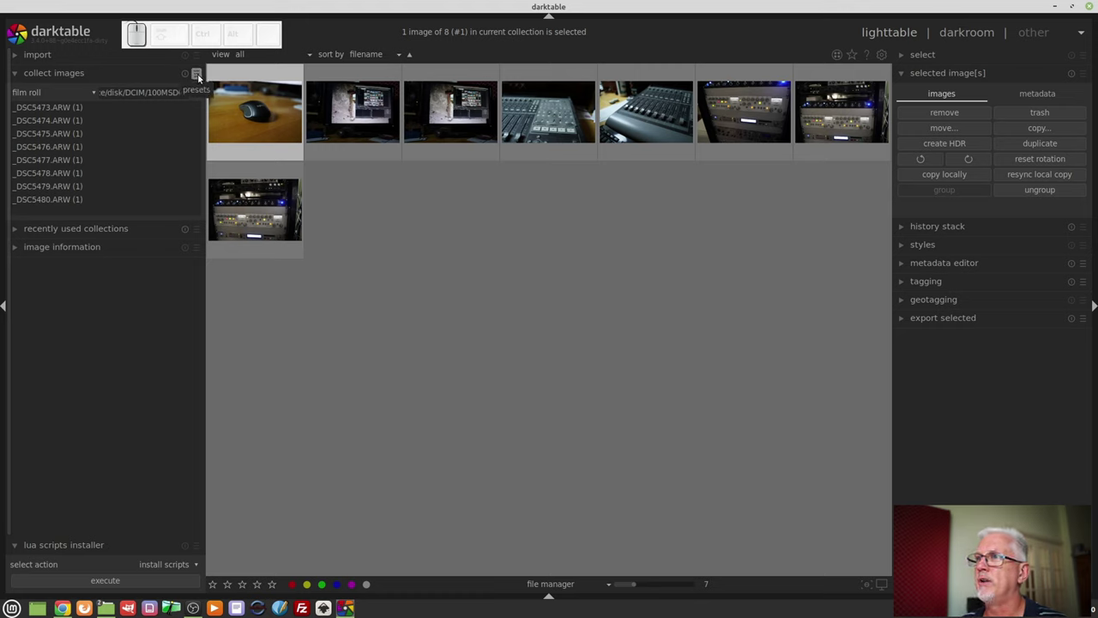
click(200, 76)
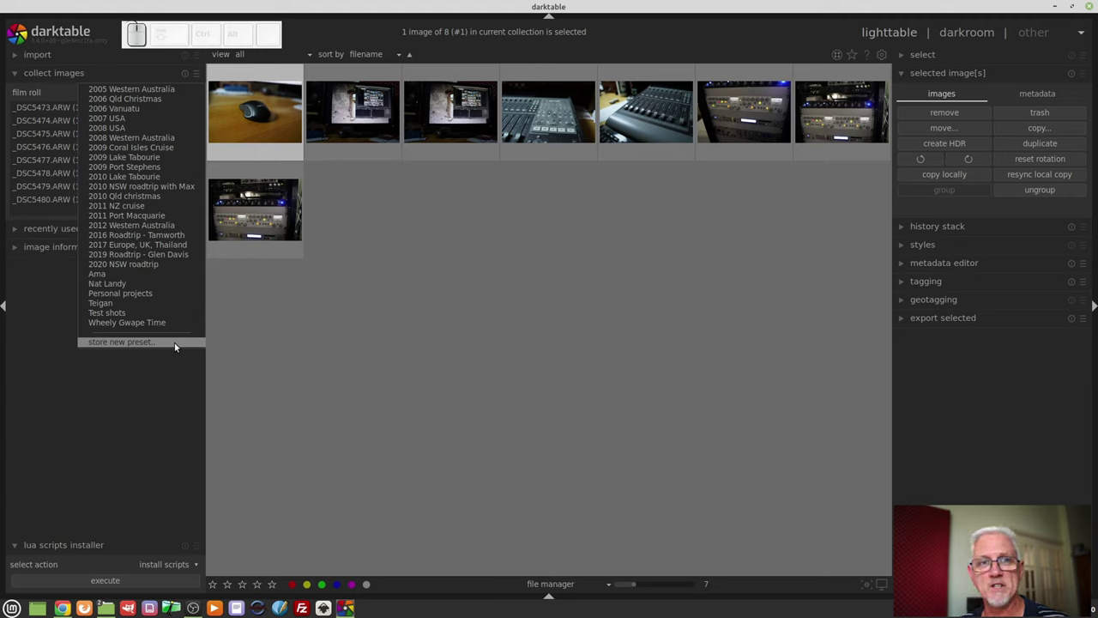
click(120, 407)
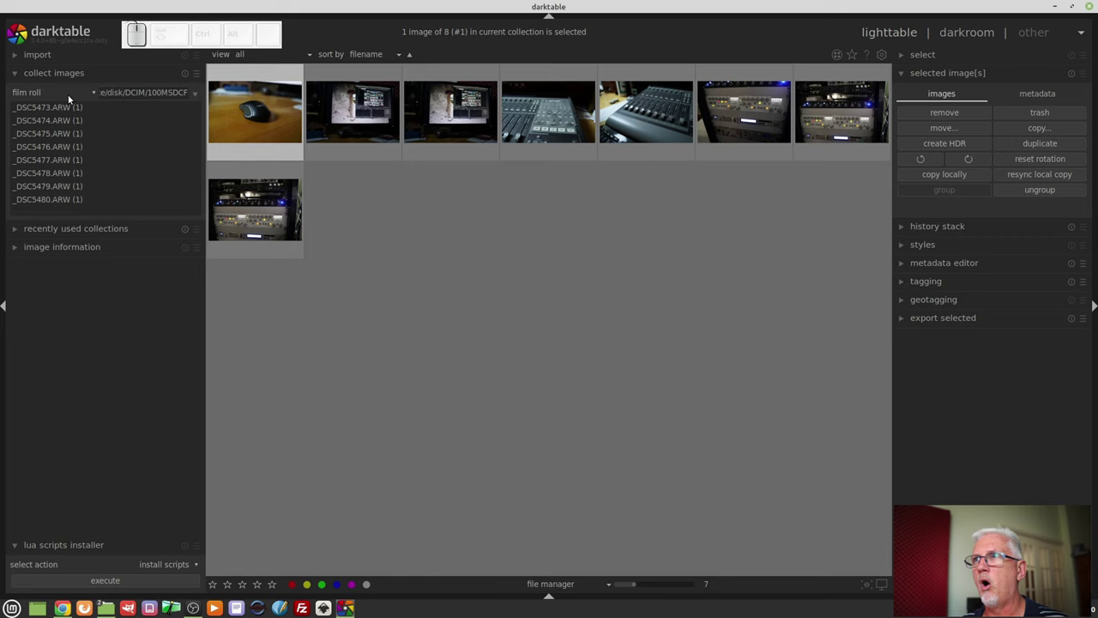
click(69, 97)
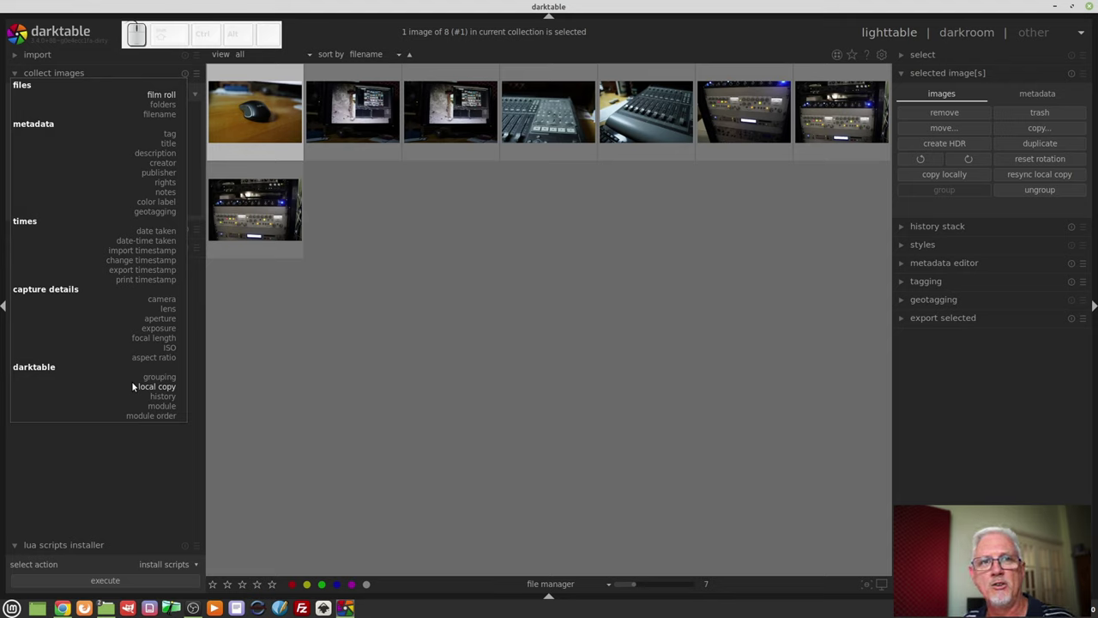
click(292, 425)
click(200, 76)
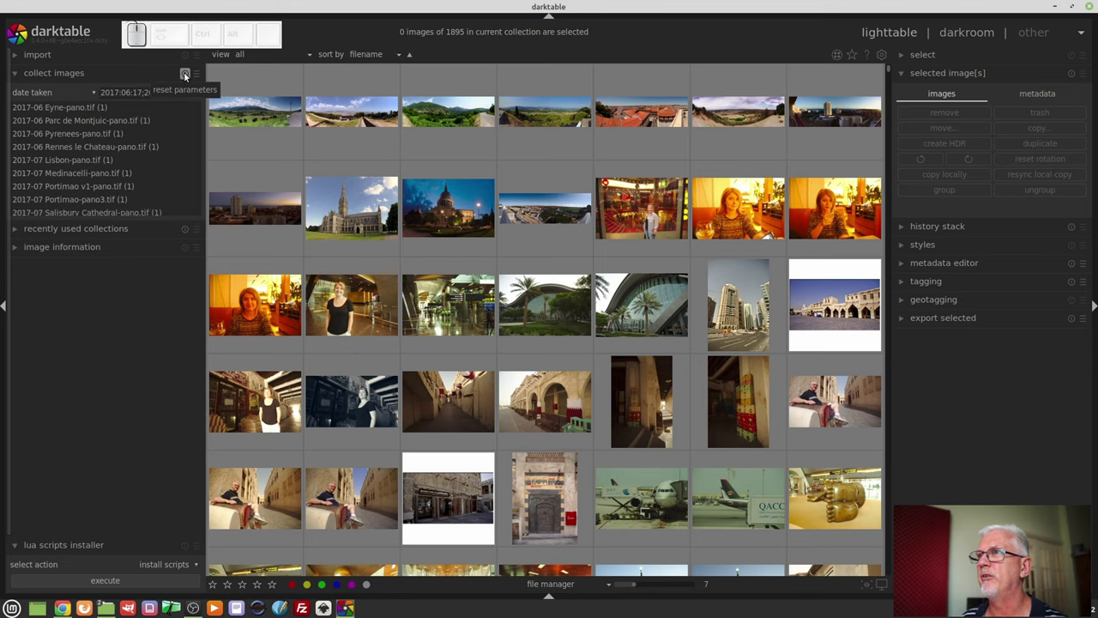
- Reset to all 28867 images, then collect the 991 images carrying one person's tag
click(186, 75)
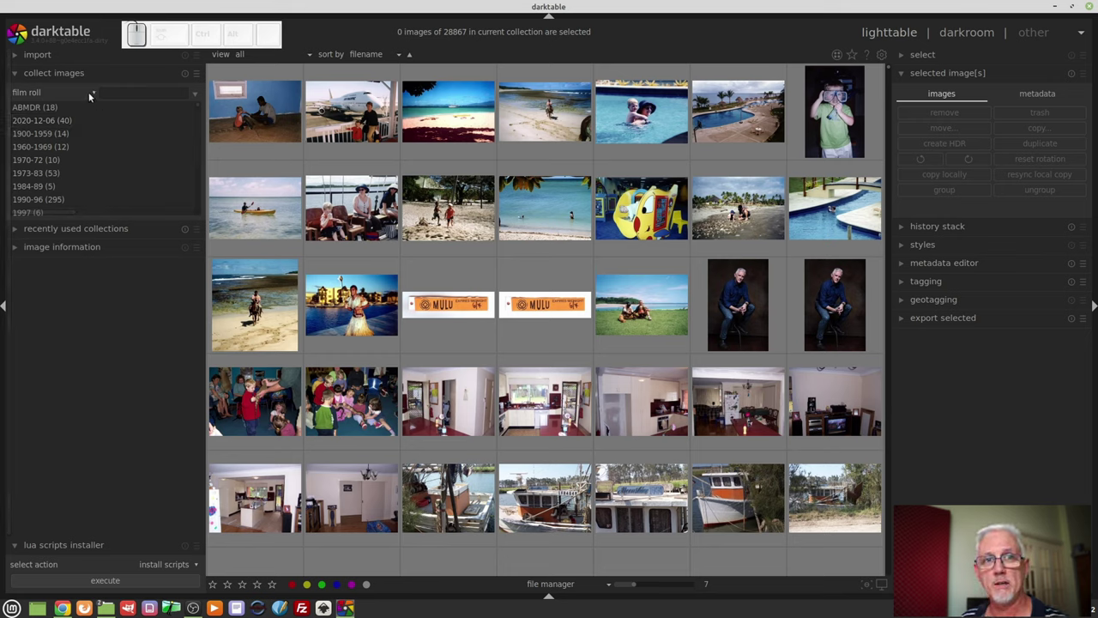
click(90, 94)
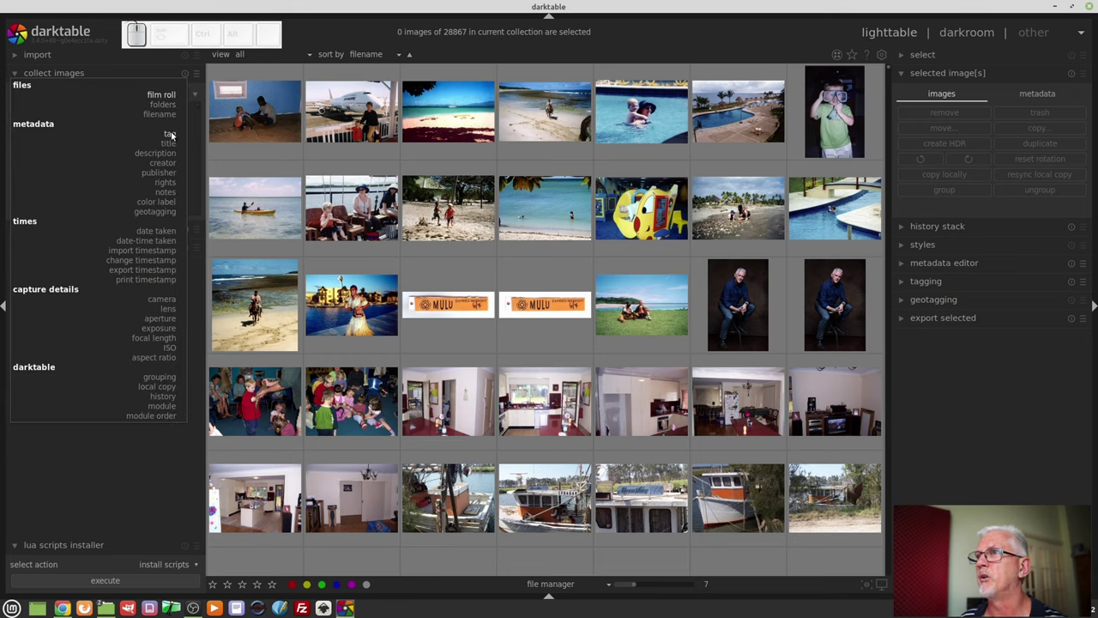
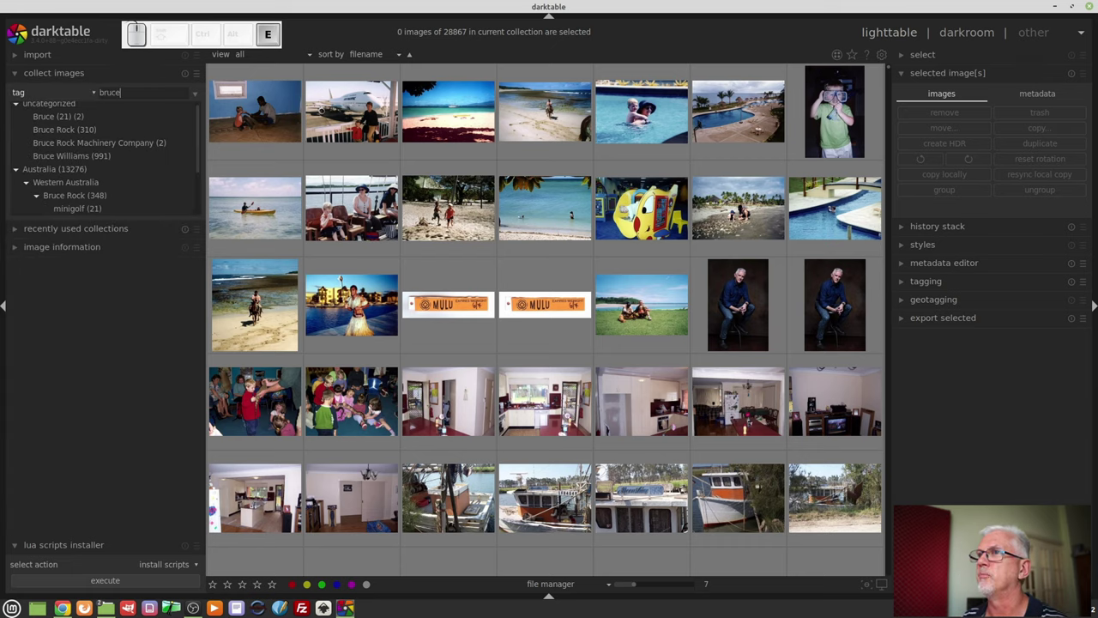
click(86, 161)
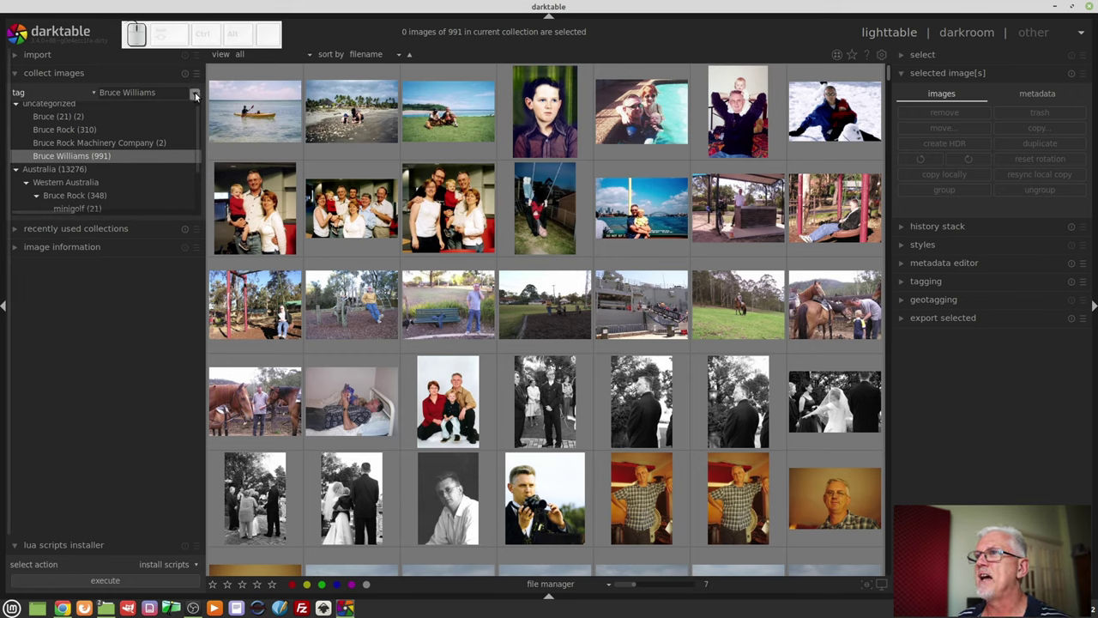
- Add a date taken rule limiting the collection to 2012
click(196, 95)
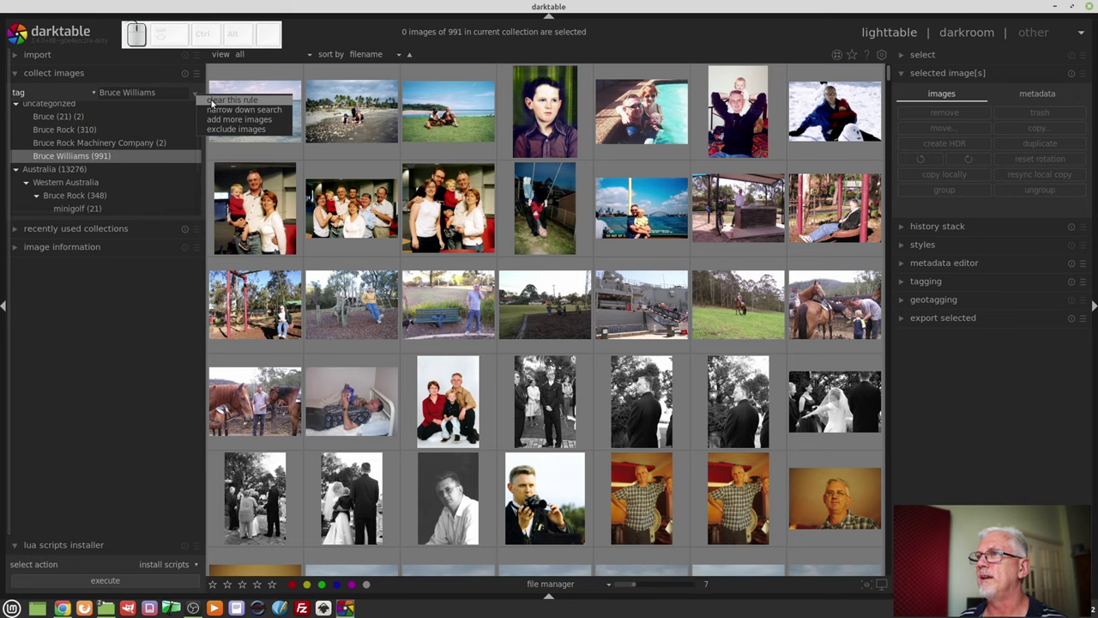
click(229, 109)
click(88, 105)
click(155, 226)
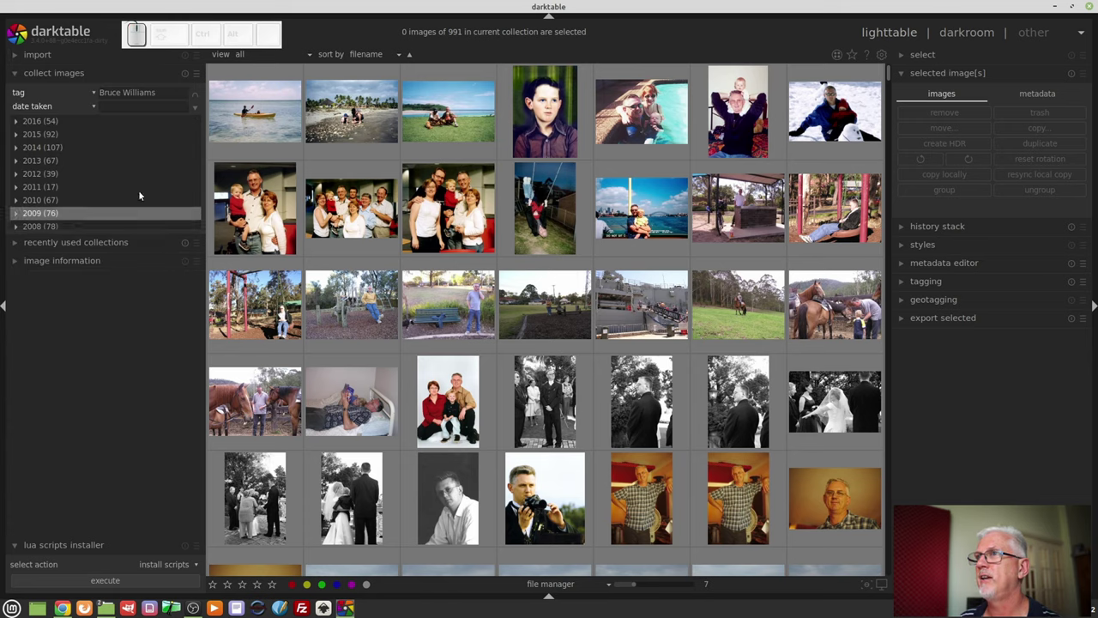
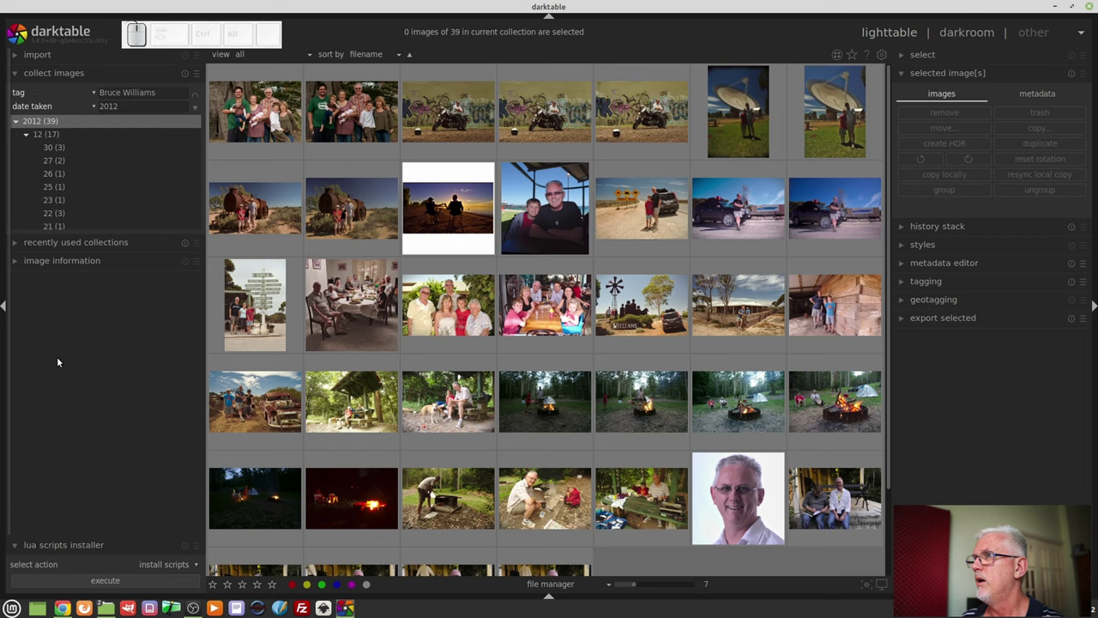
- Add a tag rule for South Australia, leaving 7 images
click(195, 110)
click(210, 127)
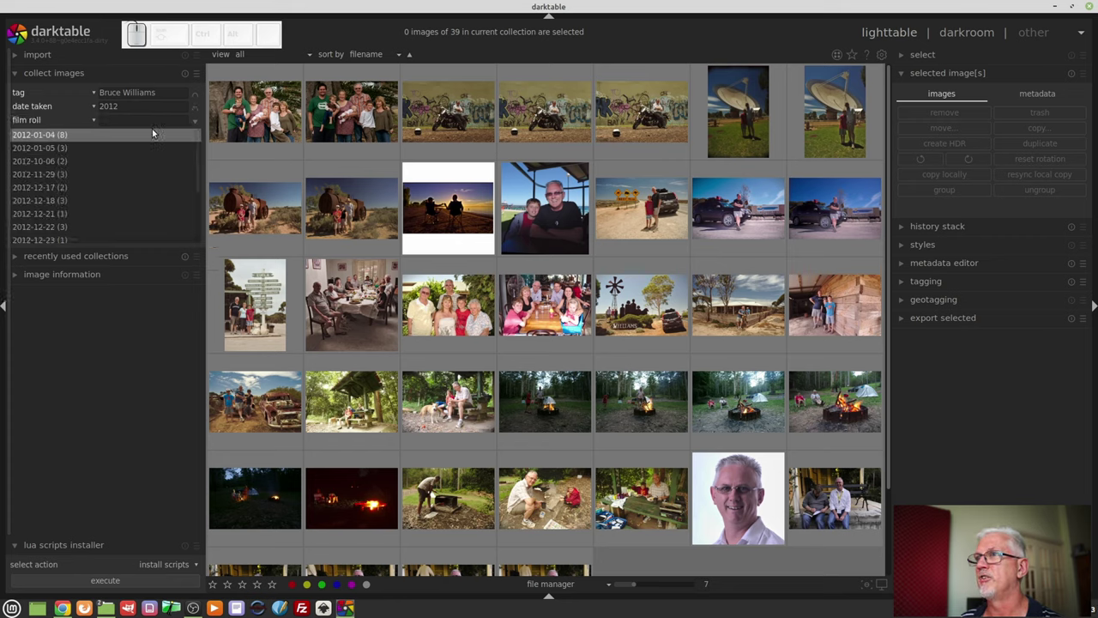
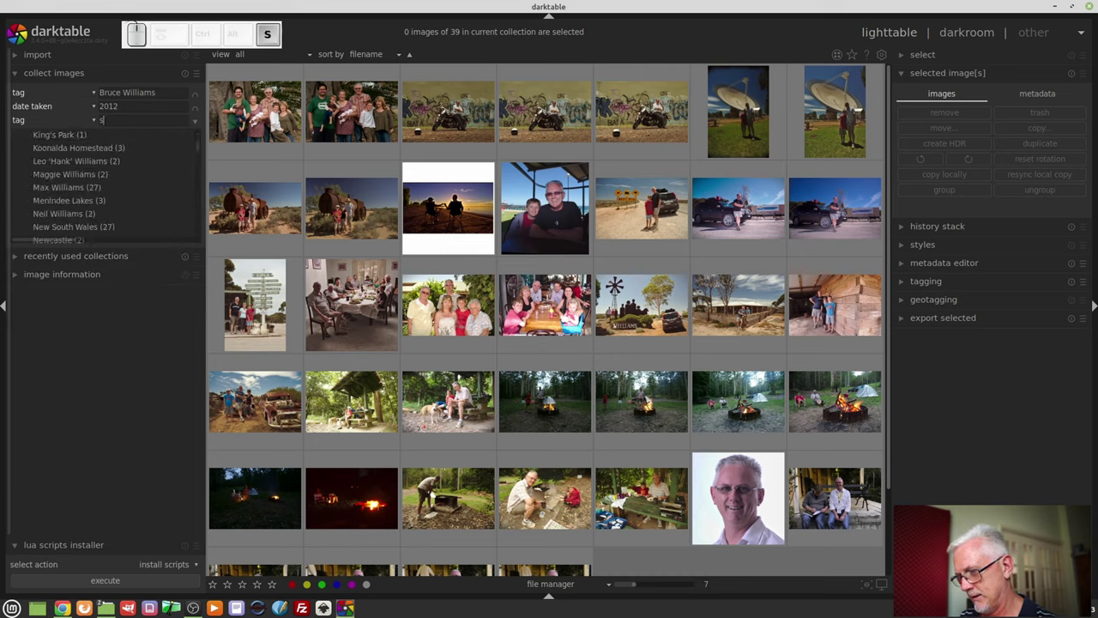
click(90, 156)
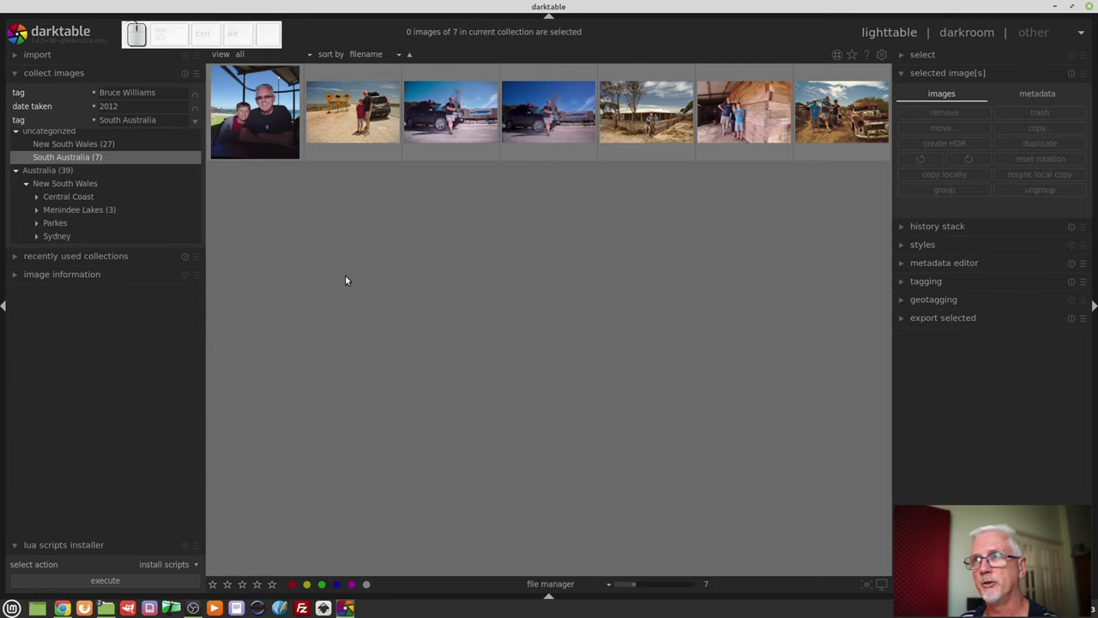
- Clear the extra rules back to the whole library and expand recently used collections
click(189, 73)
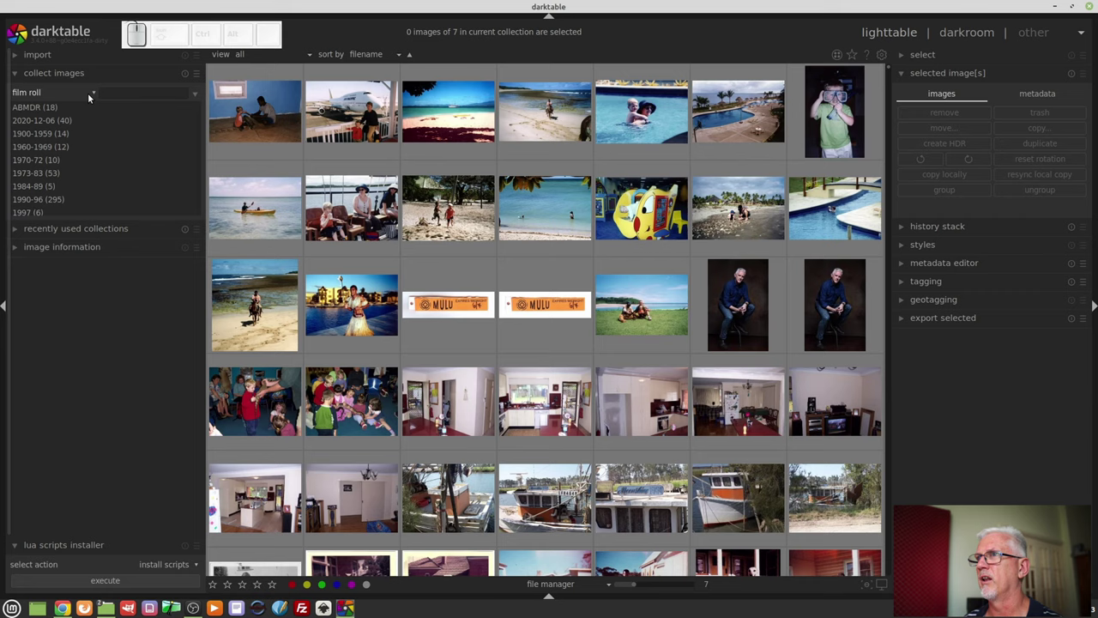
click(92, 72)
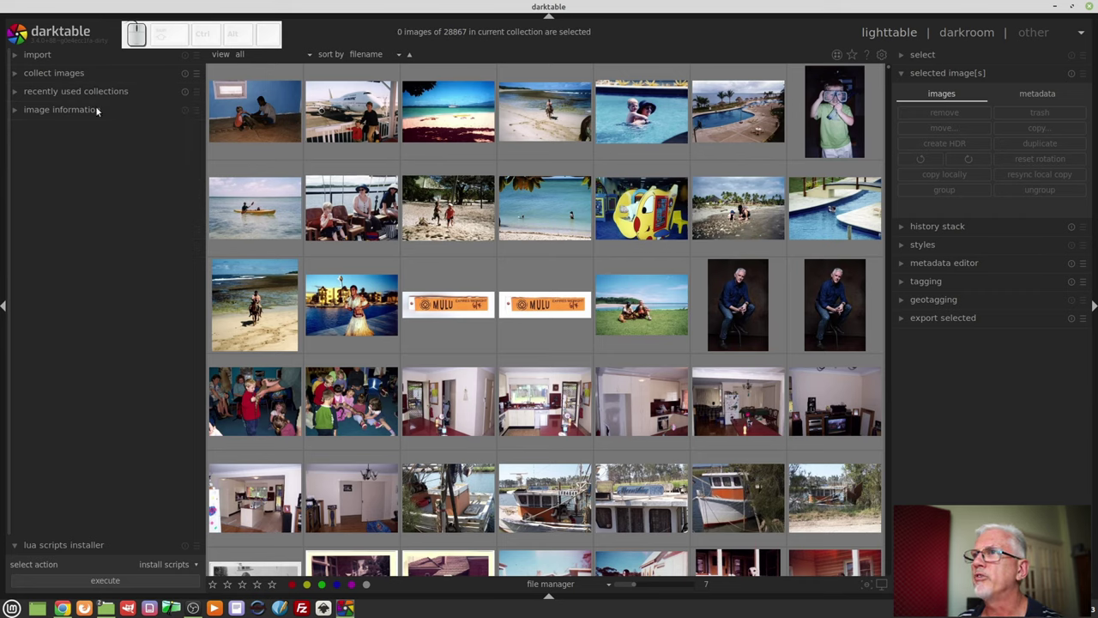
click(97, 109)
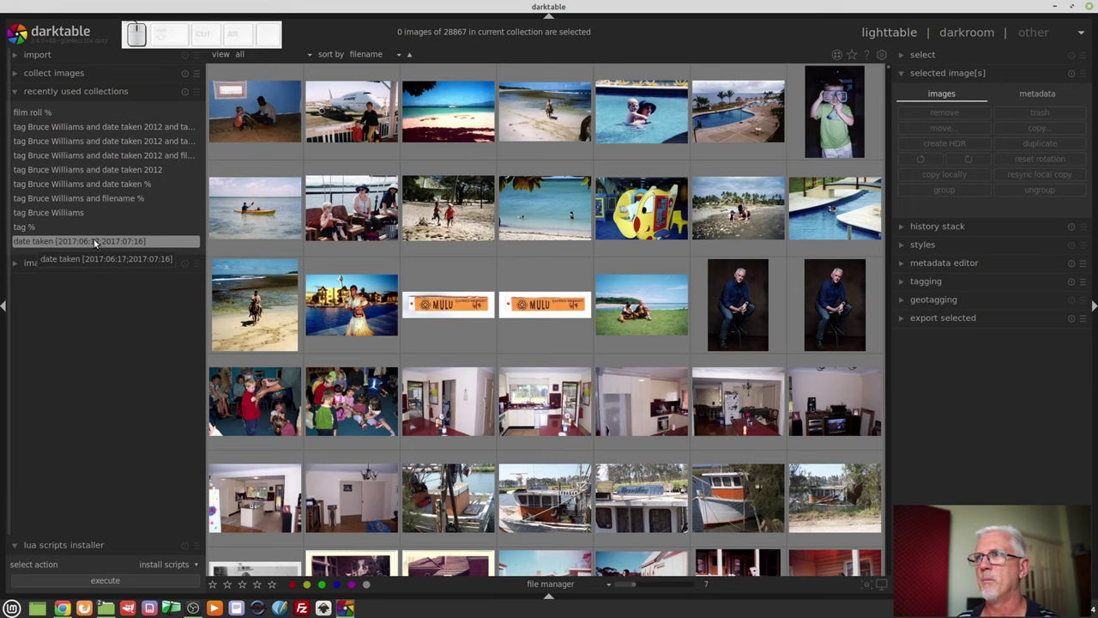
- Reload the mid-2017 date-taken collection and expand the history stack module
click(971, 130)
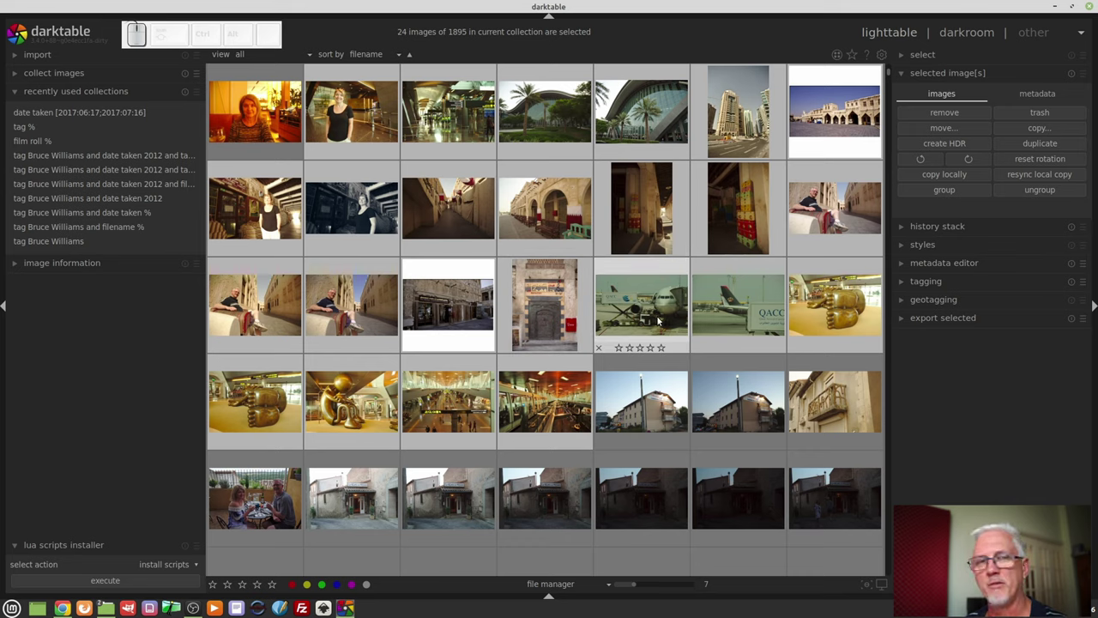
click(968, 225)
- Copy the photo's edit history and check the paste mode, leaving it on append
click(739, 417)
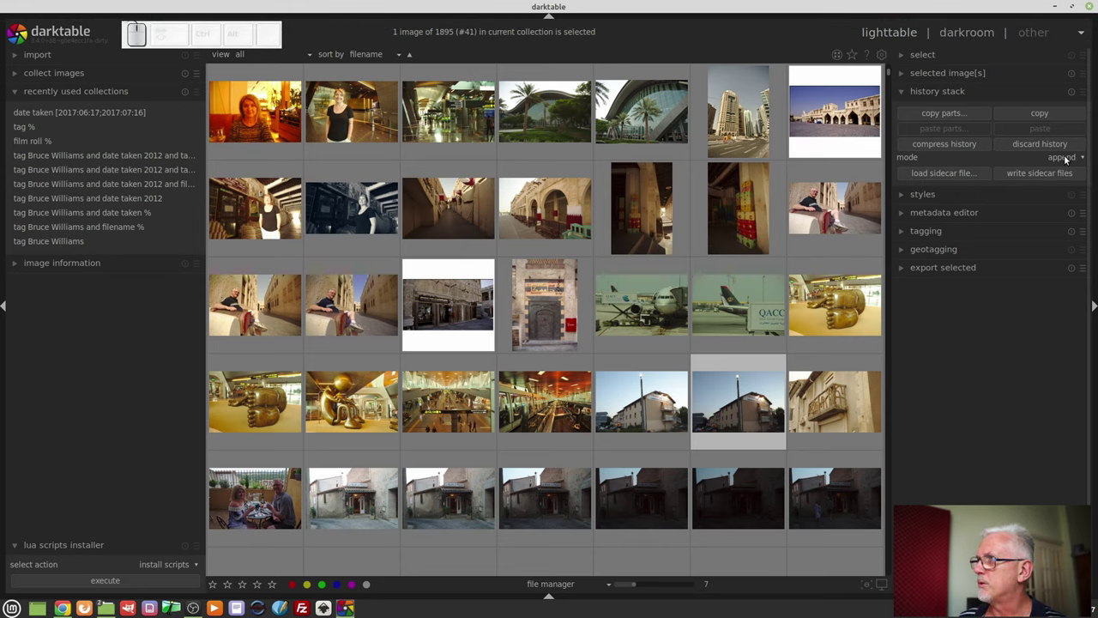
click(1066, 157)
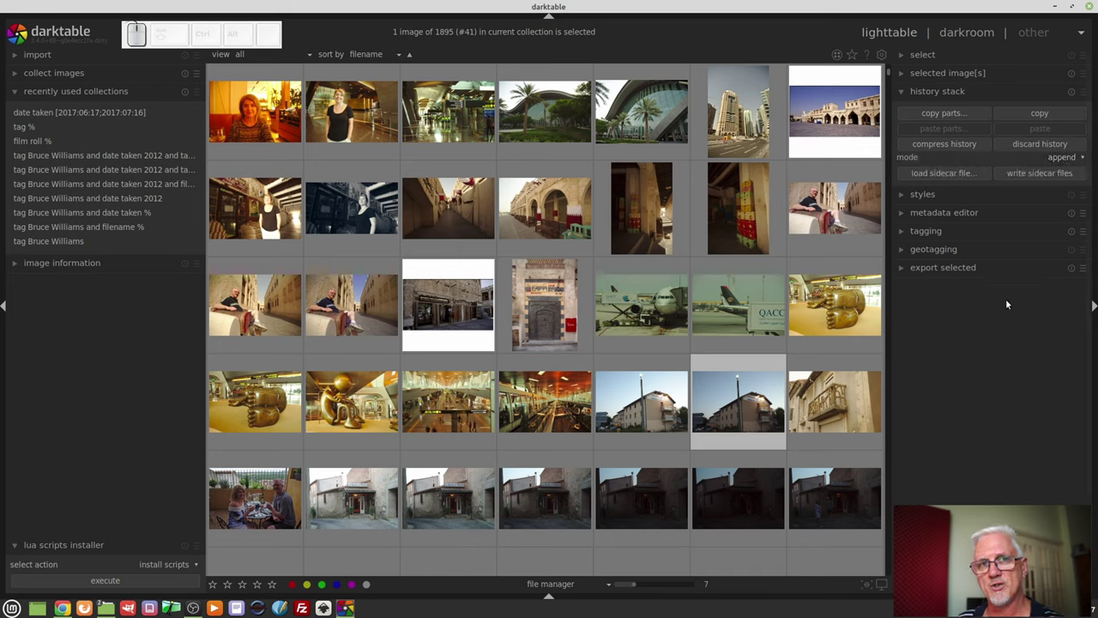
click(1002, 332)
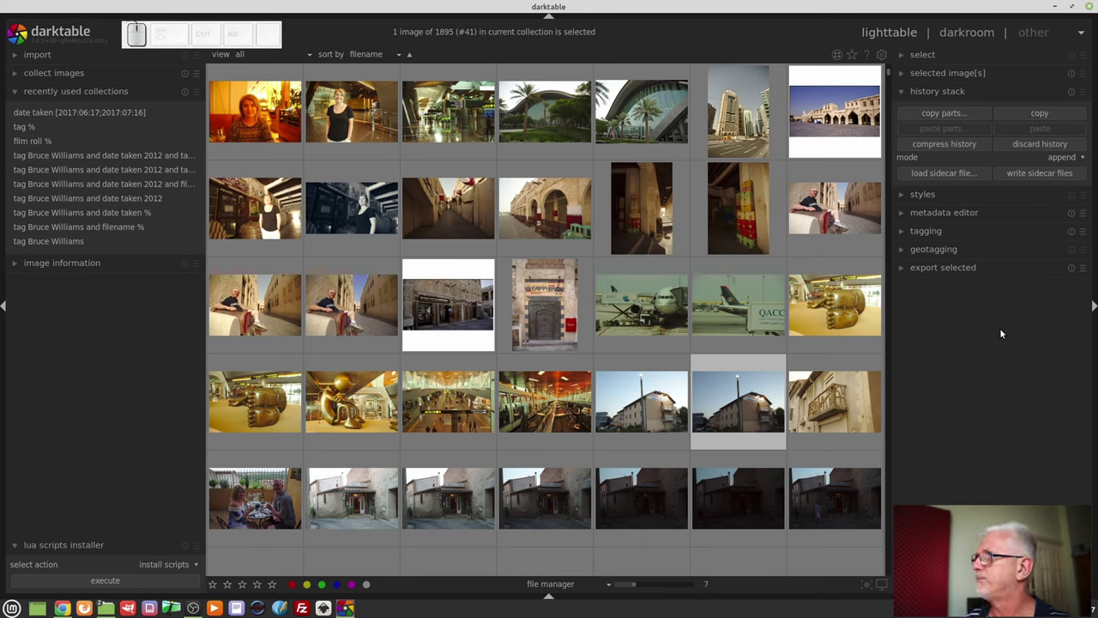
- Show the saved styles with the instagram frame style, then select the white-framed shop-front photo
click(974, 196)
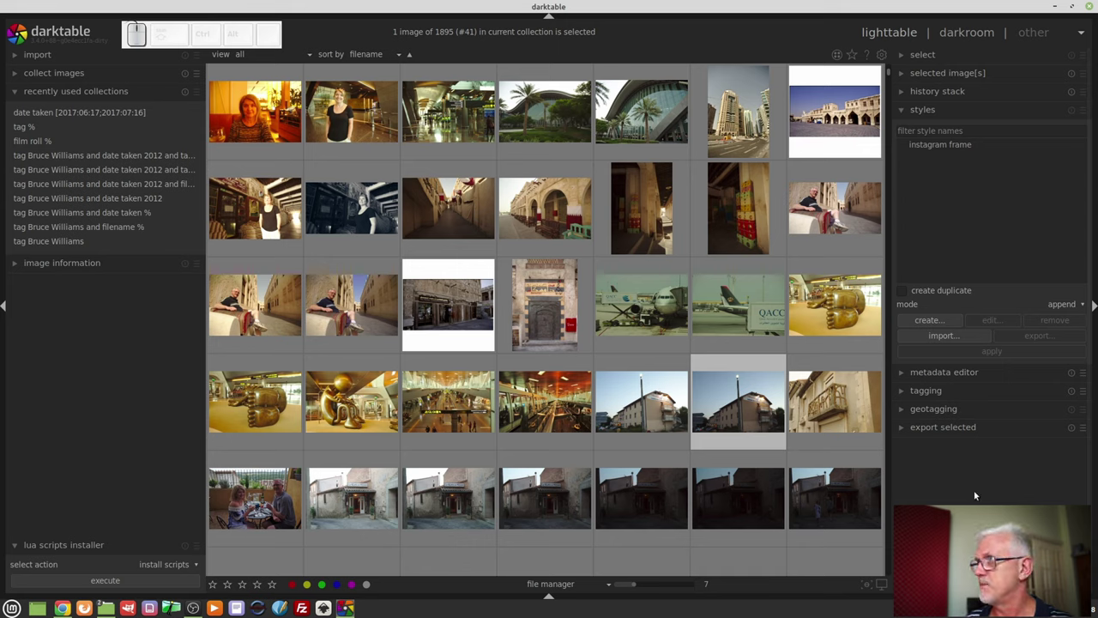
click(950, 146)
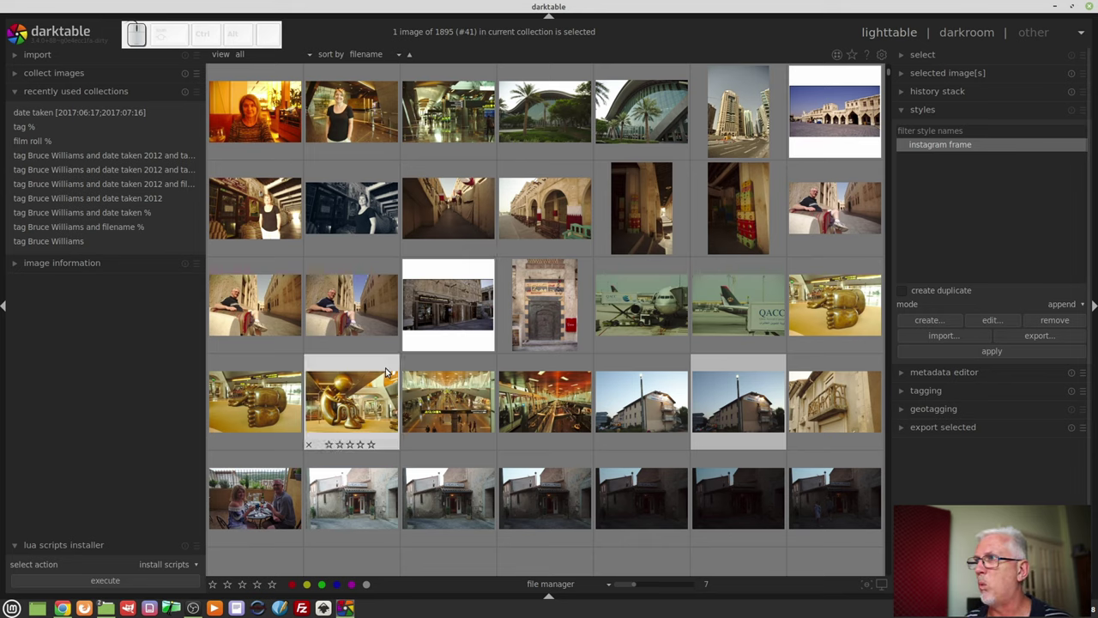
click(465, 305)
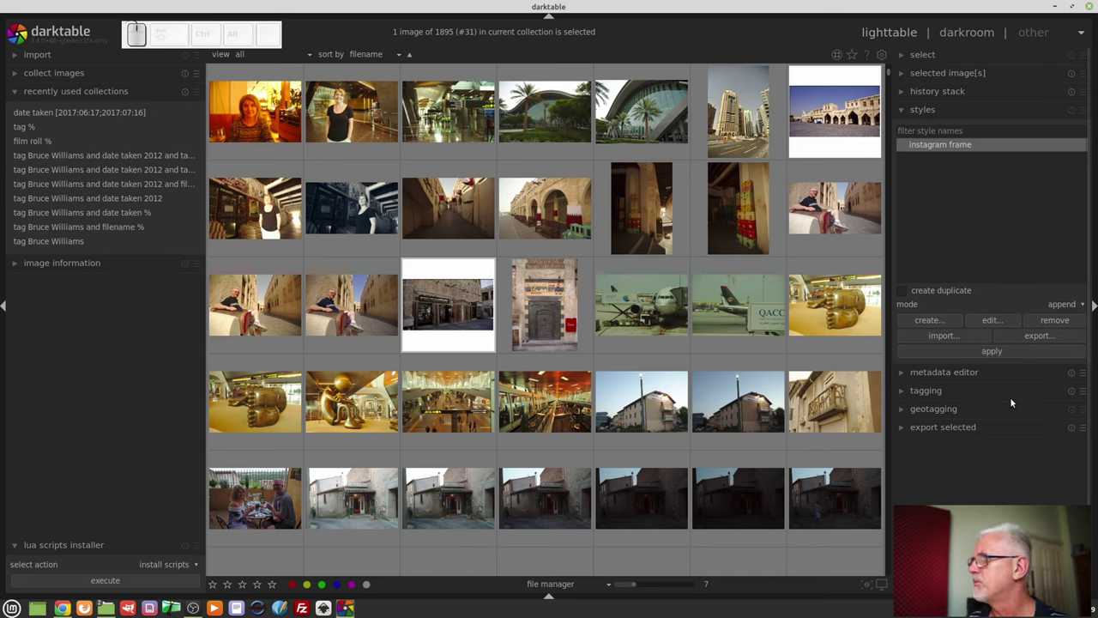
- Expand the metadata editor showing Bruce Williams as creator and publisher with rights
click(968, 373)
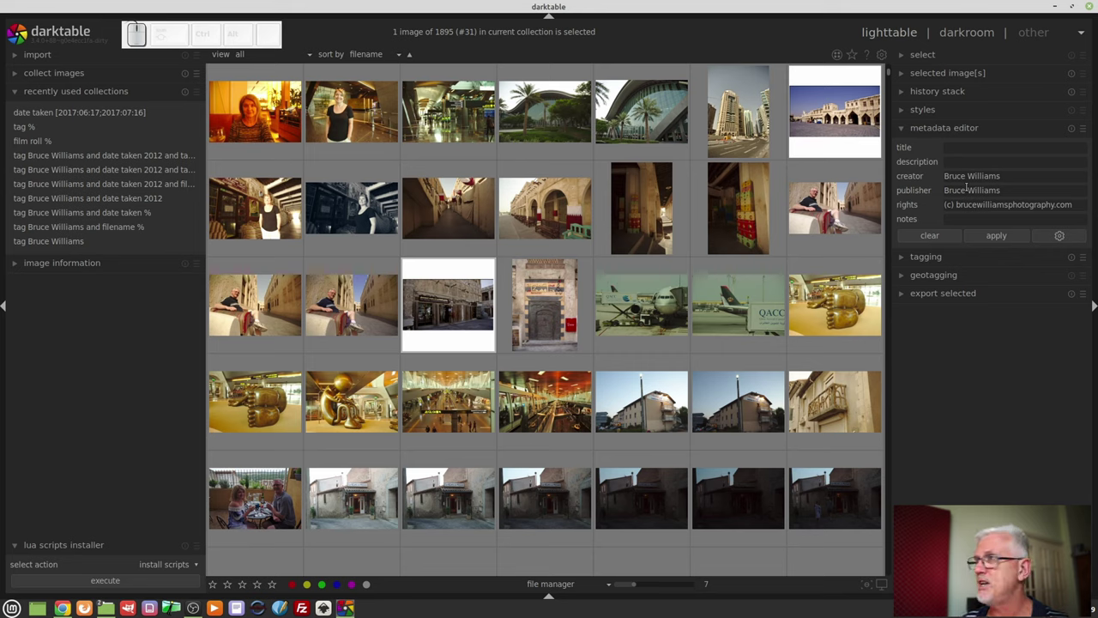
- Expand tagging and show usage counts for the filtered Australia tags
click(927, 258)
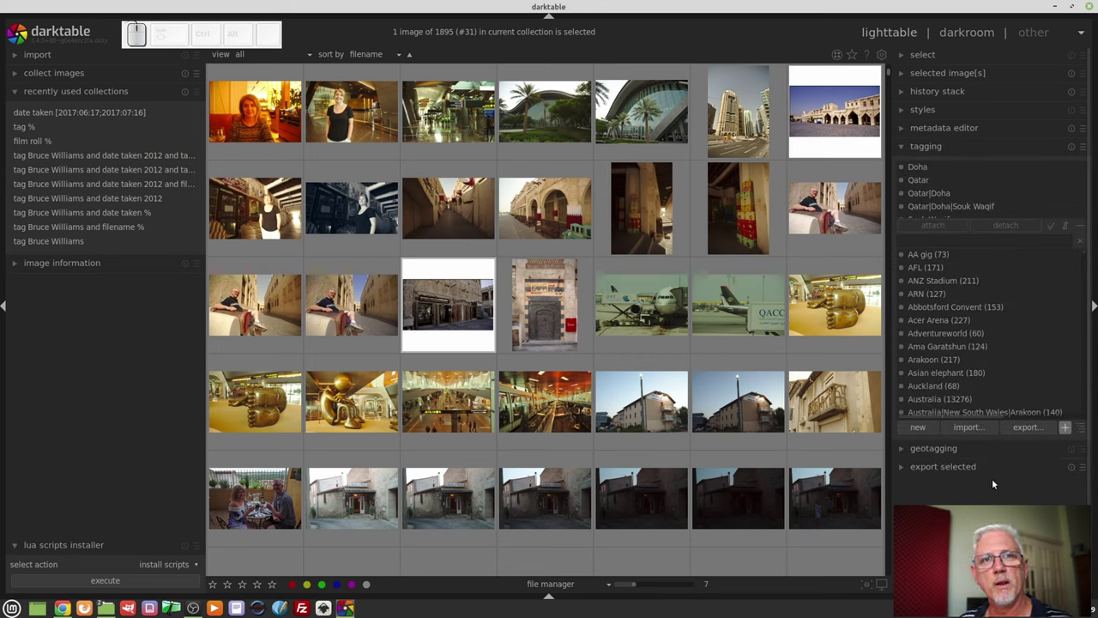
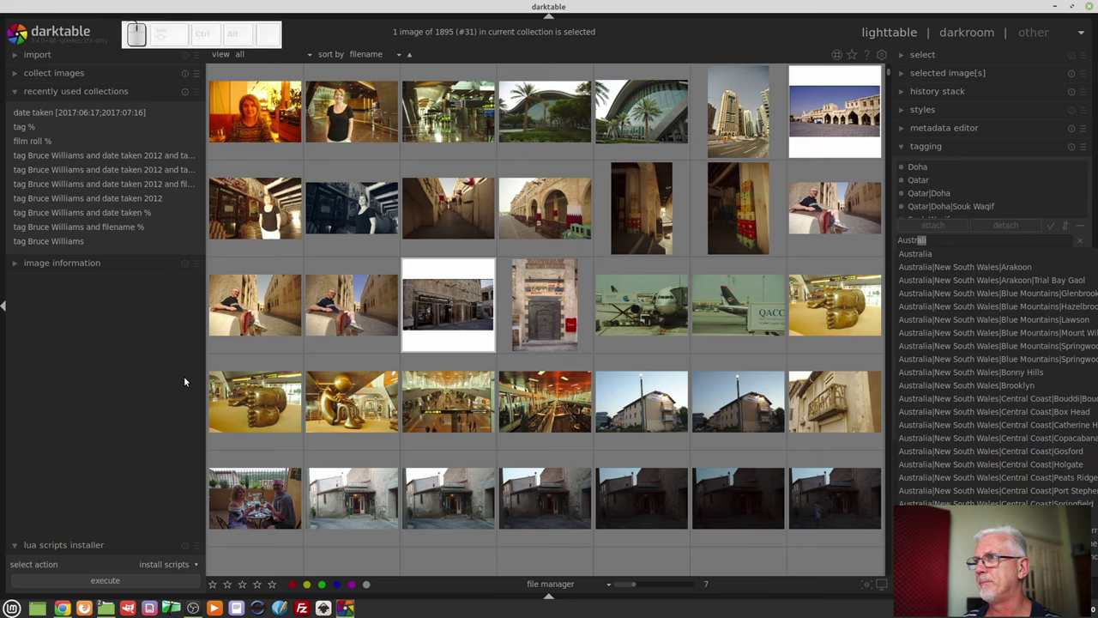
click(153, 350)
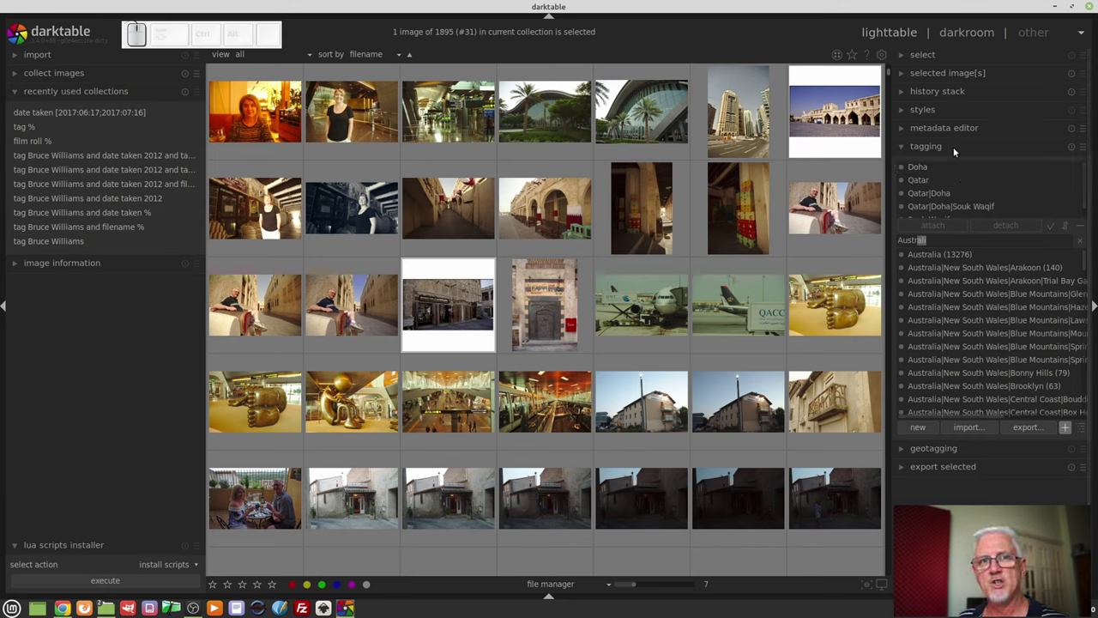
- Close tagging and expand geotagging with zero time offset and GPX track import
click(955, 149)
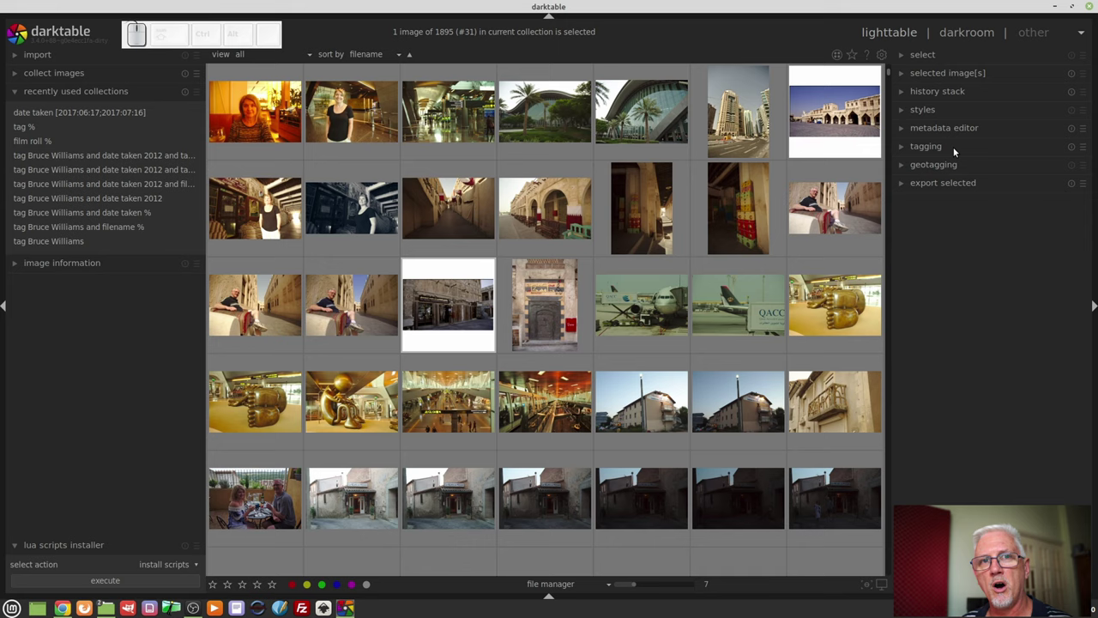
click(959, 167)
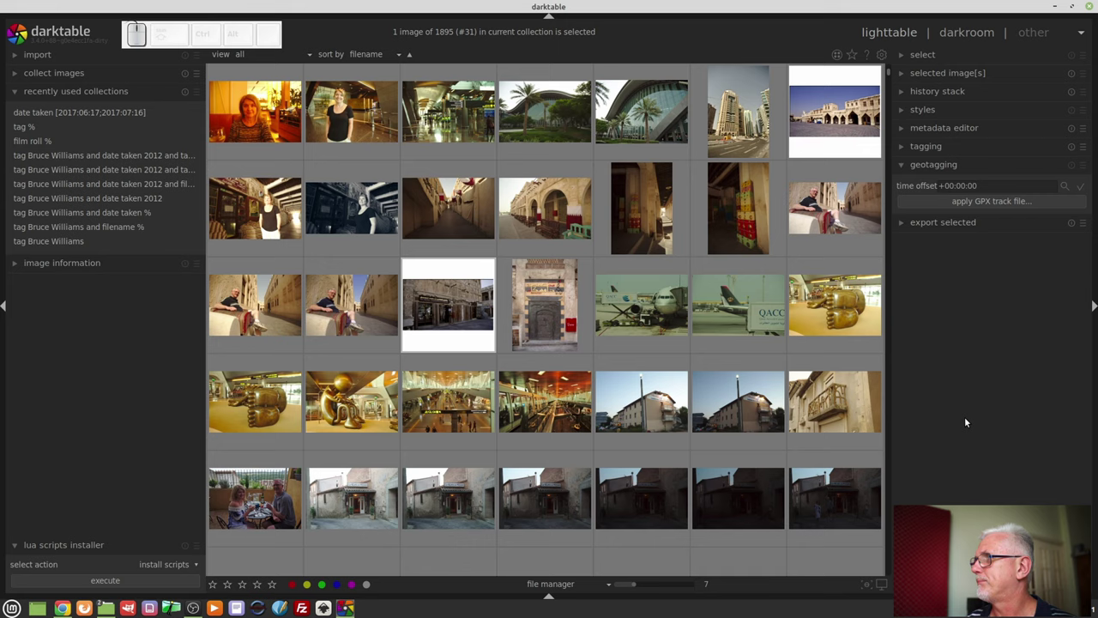
- Expand the export module showing file-on-disk storage and JPEG quality 95
click(941, 222)
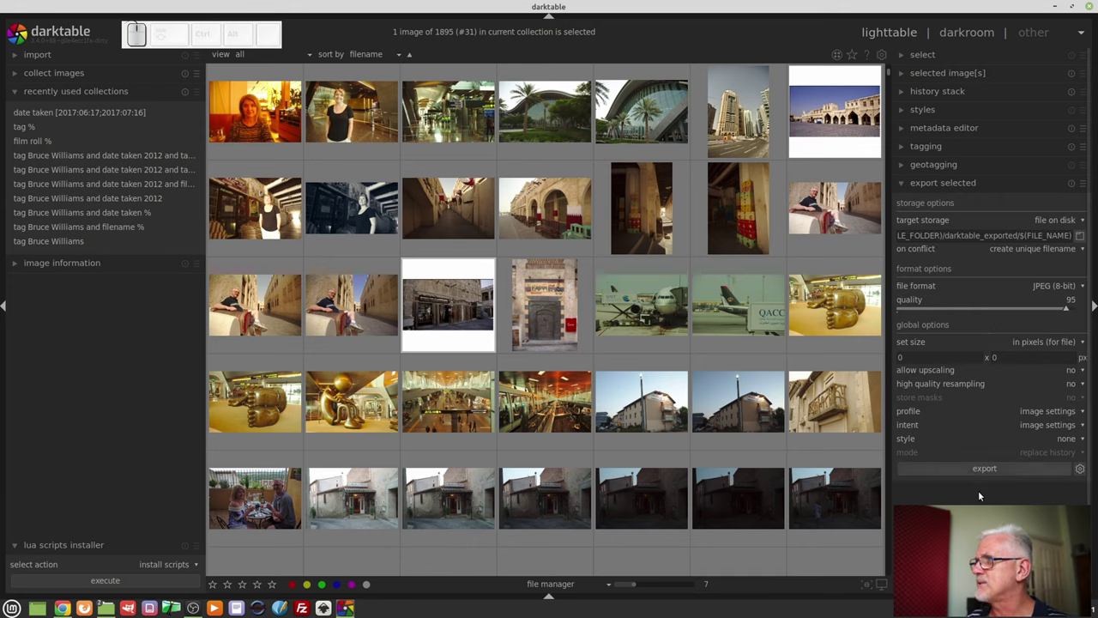
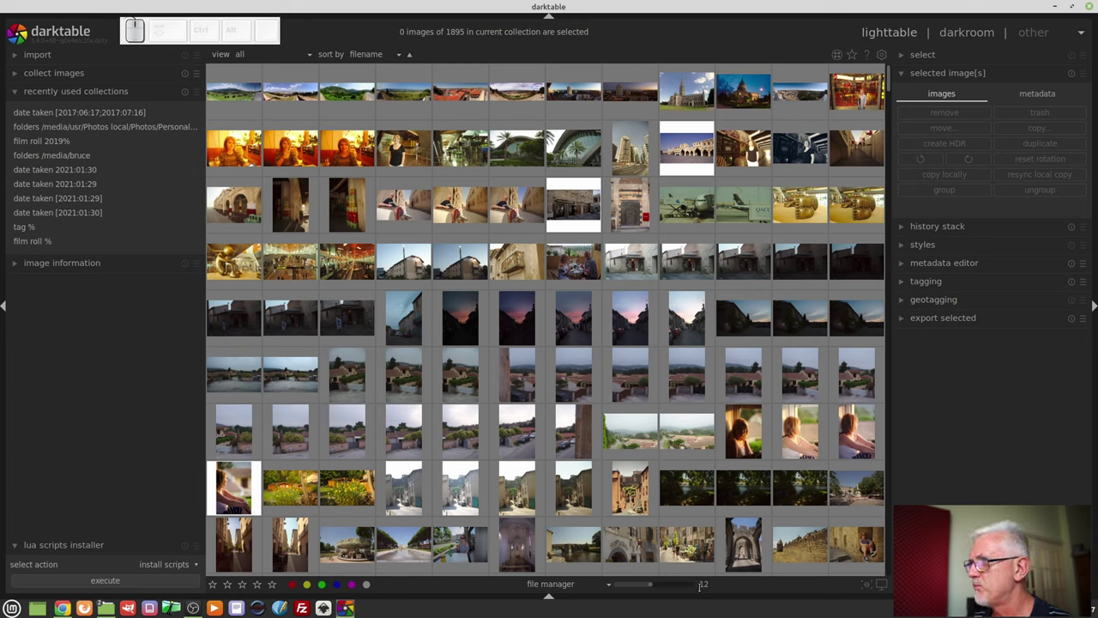
- Set the bottom-bar zoom slider to ten thumbnails per row
drag(651, 585, 650, 588)
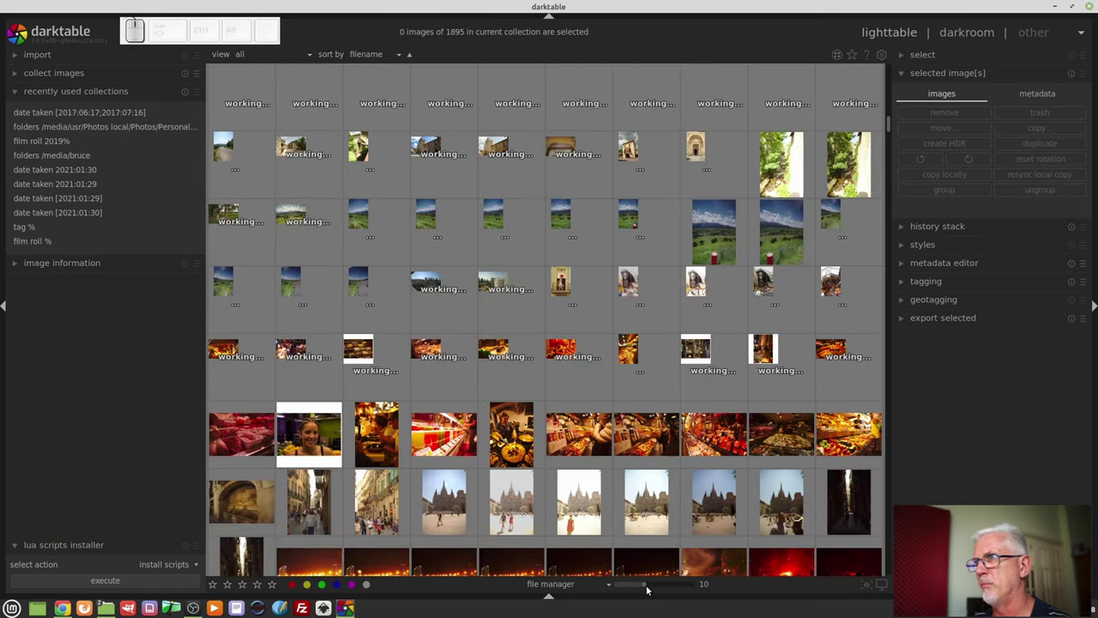
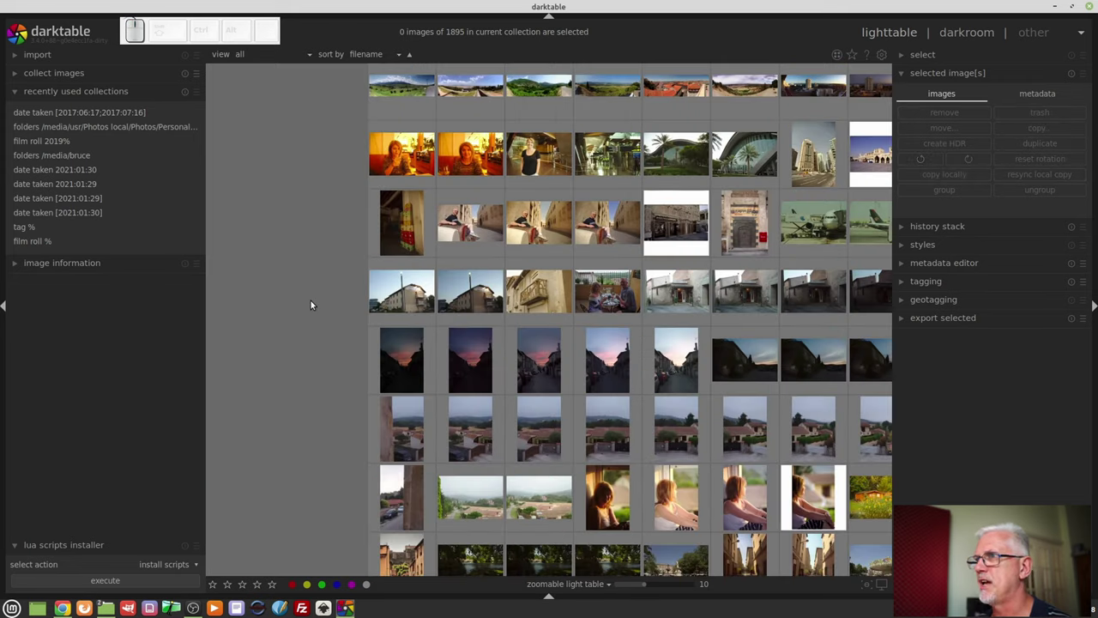
- Zoom out and pan the zoomable lighttable to overview the whole collection
scroll(down, 3)
scroll(down, 3)
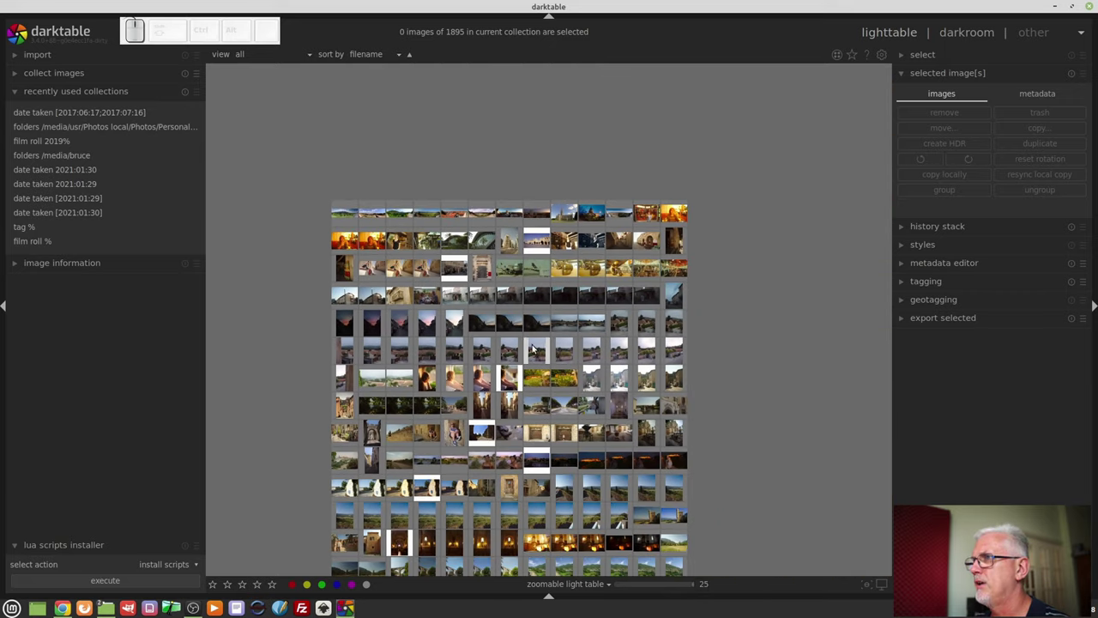
drag(306, 538, 336, 347)
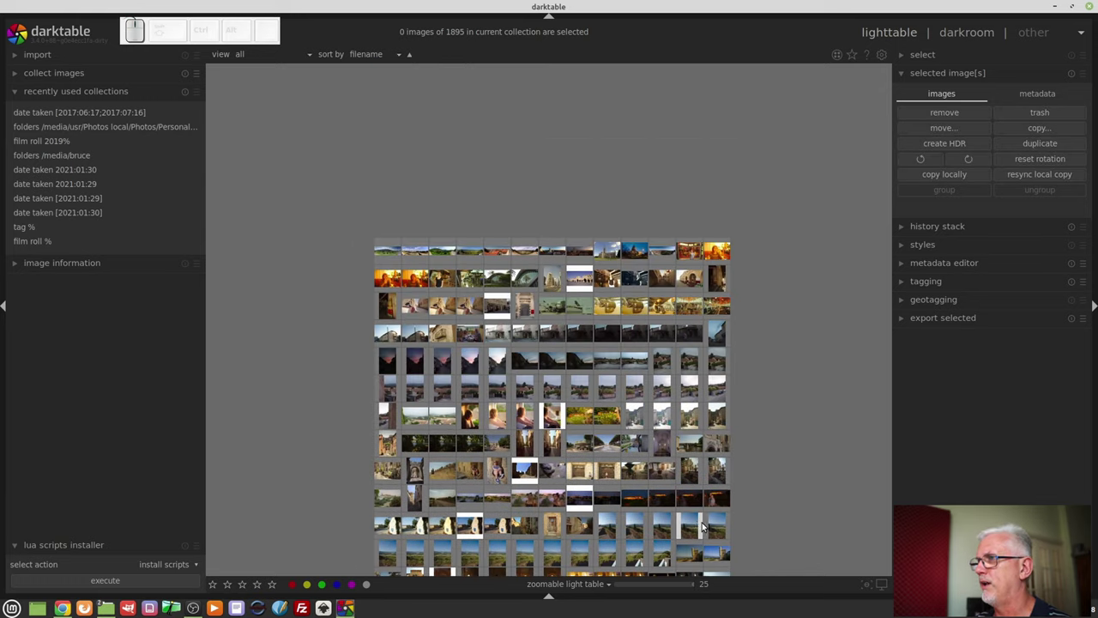
drag(799, 490, 719, 386)
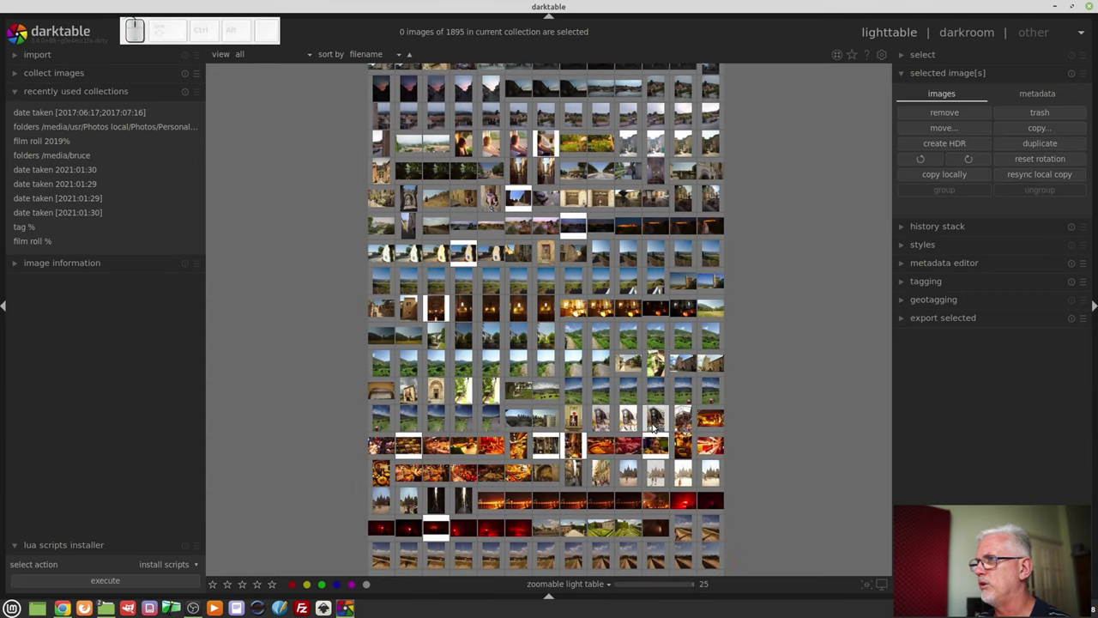
scroll(up, 3)
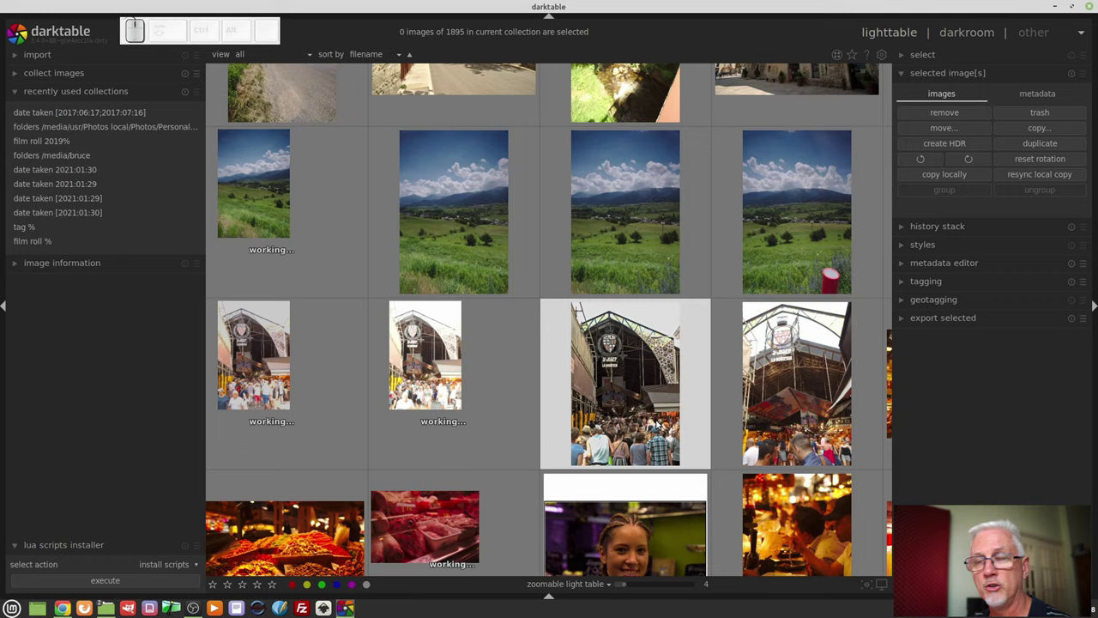
scroll(down, 3)
scroll(down, 3)
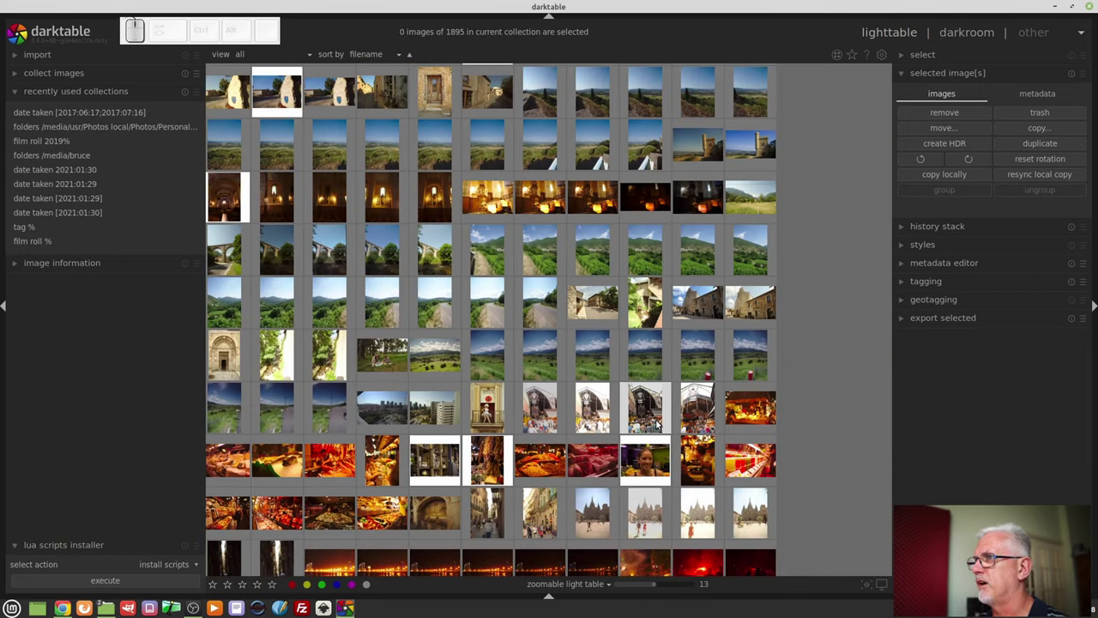
scroll(down, 3)
scroll(down, 3)
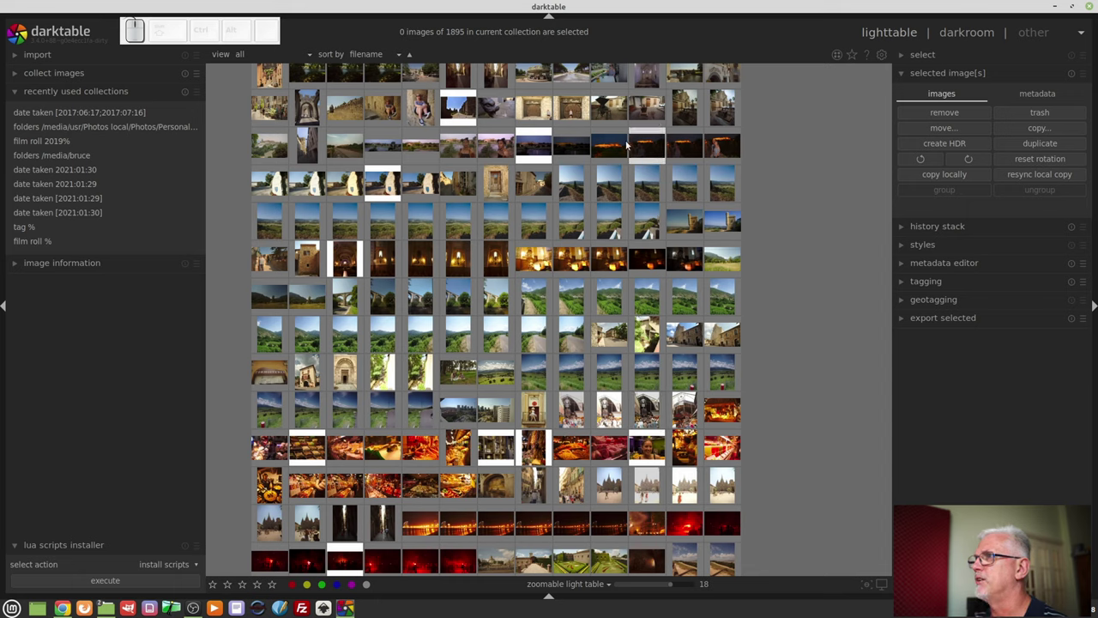
- Select two photos in the overview and bring up the lighttable layout choices
click(621, 144)
click(648, 142)
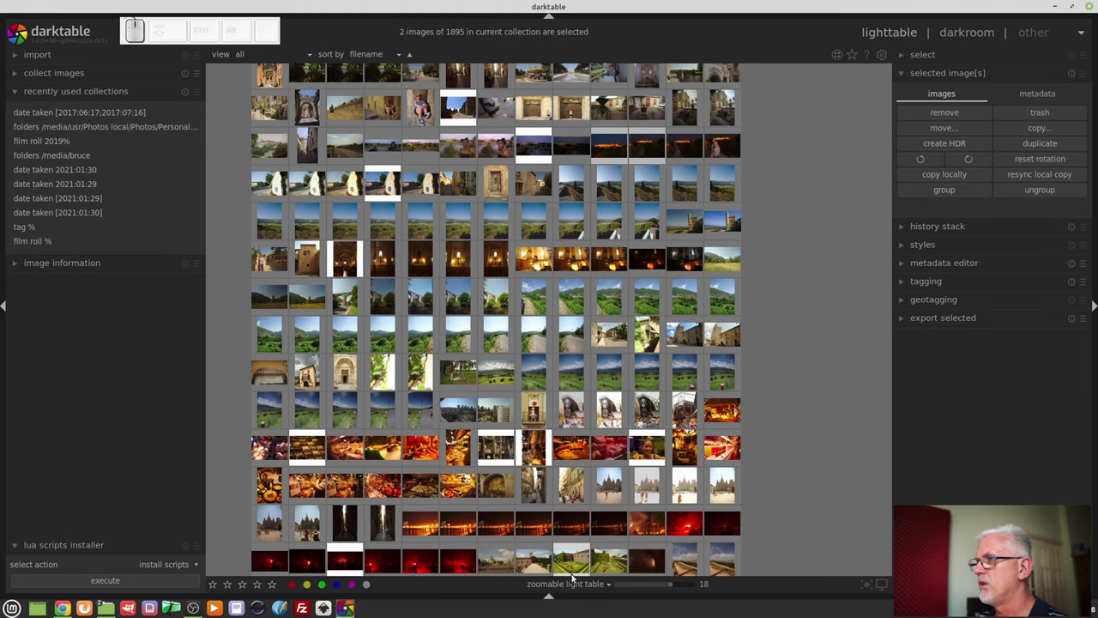
click(575, 584)
- Switch the lighttable to the culling layout
scroll(down, 3)
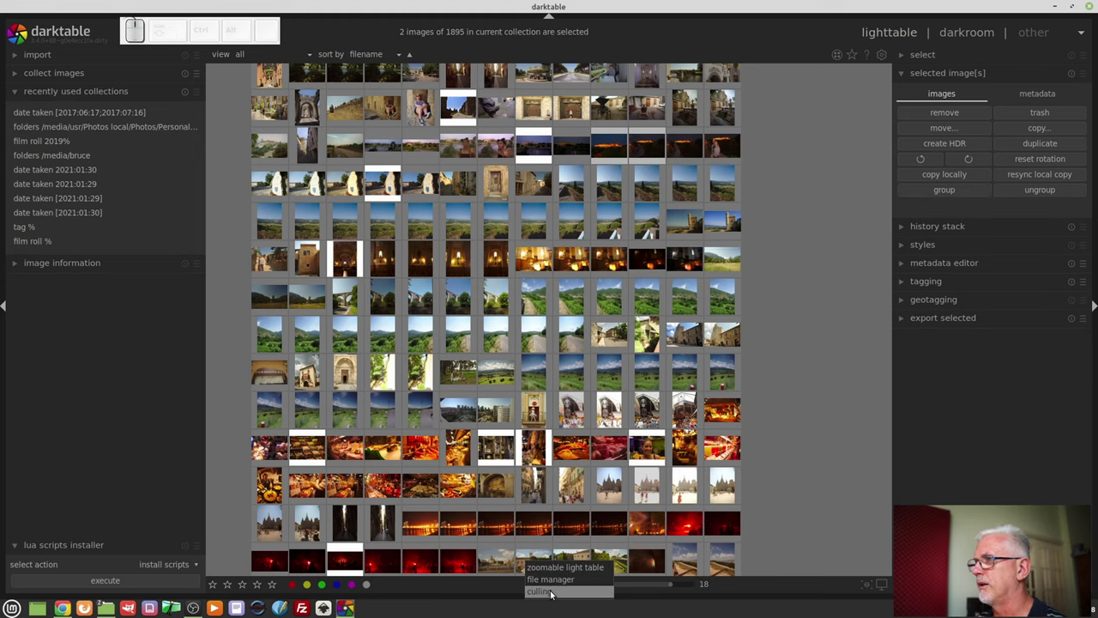
click(552, 592)
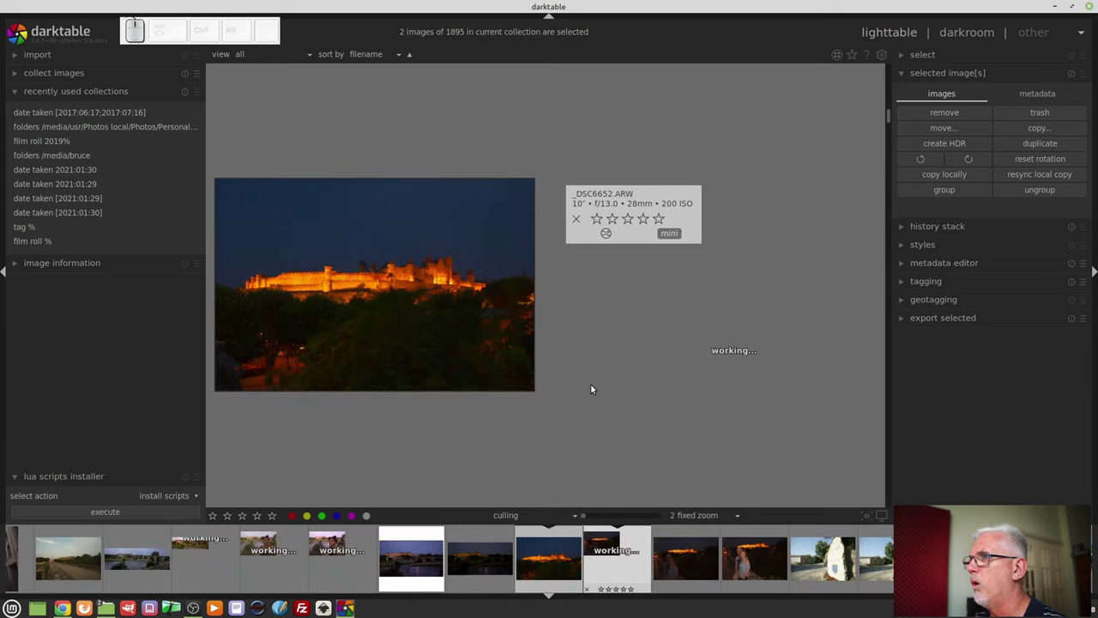
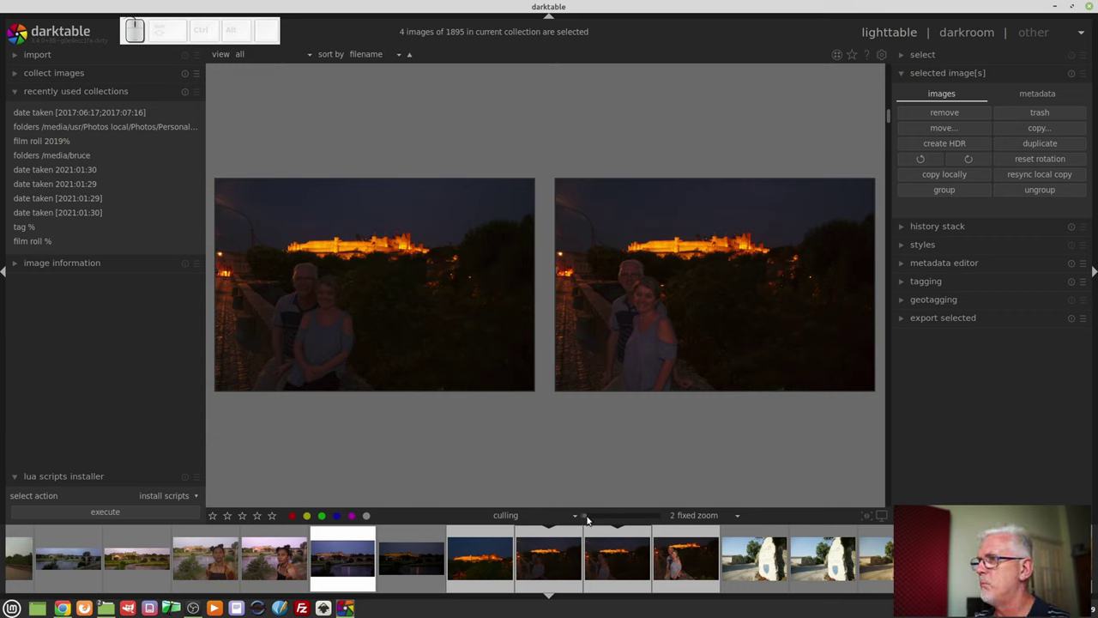
- Set the fixed zoom from one to six images and select a stone-sign photo
click(589, 517)
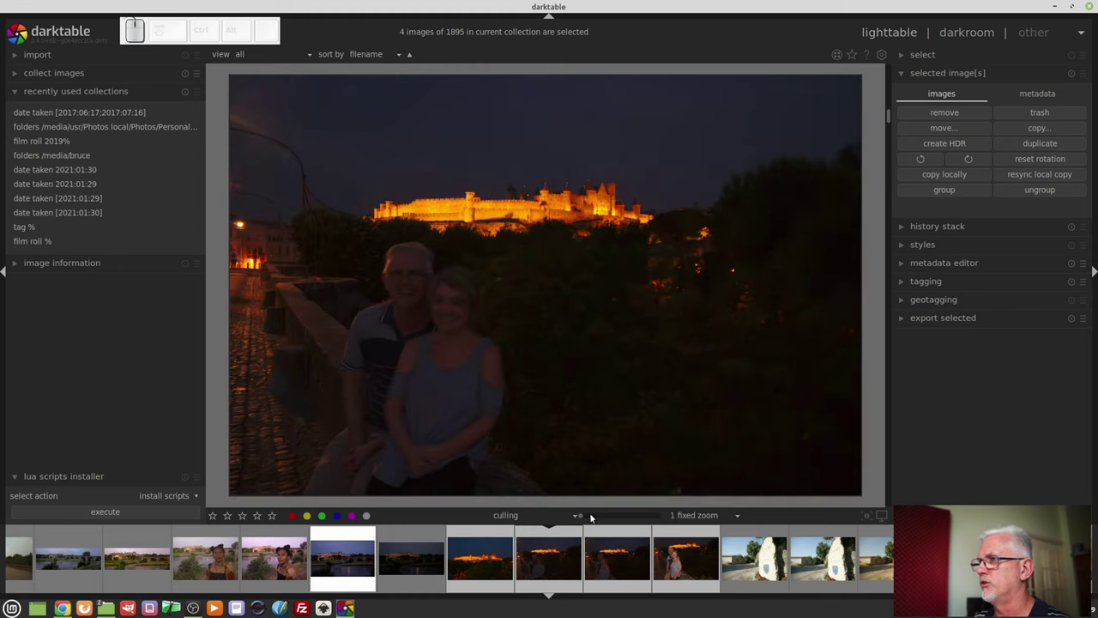
drag(584, 517, 599, 515)
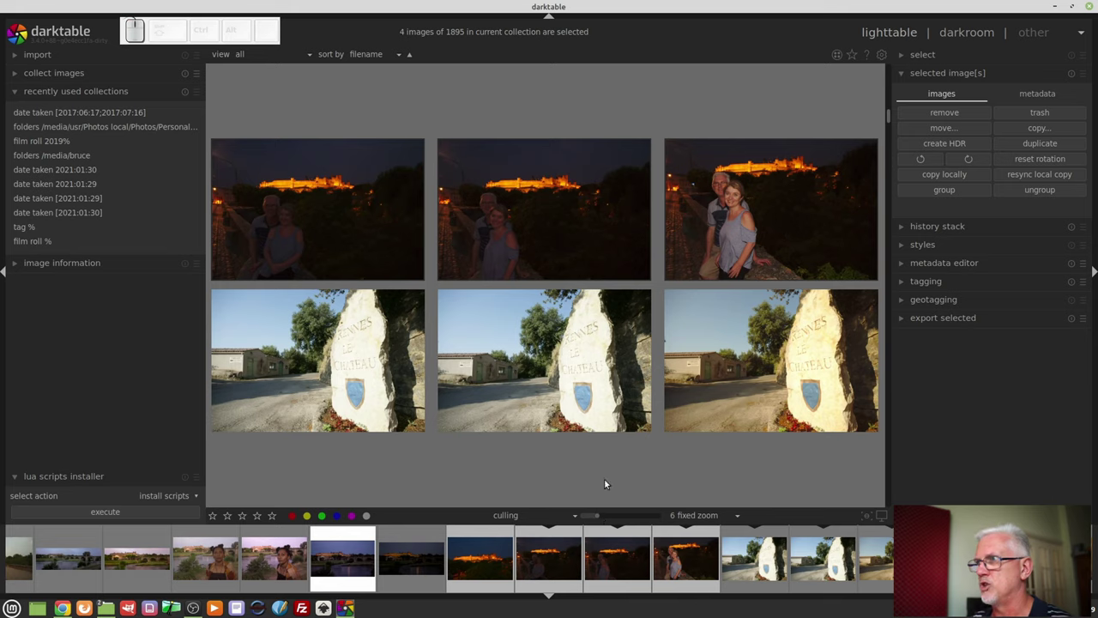
click(564, 424)
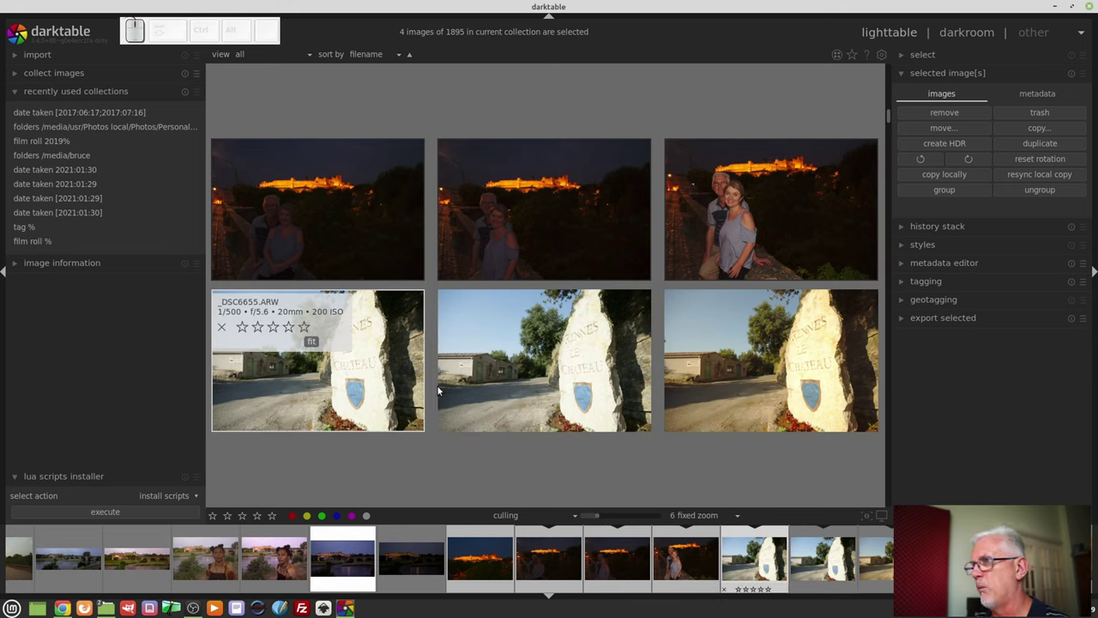